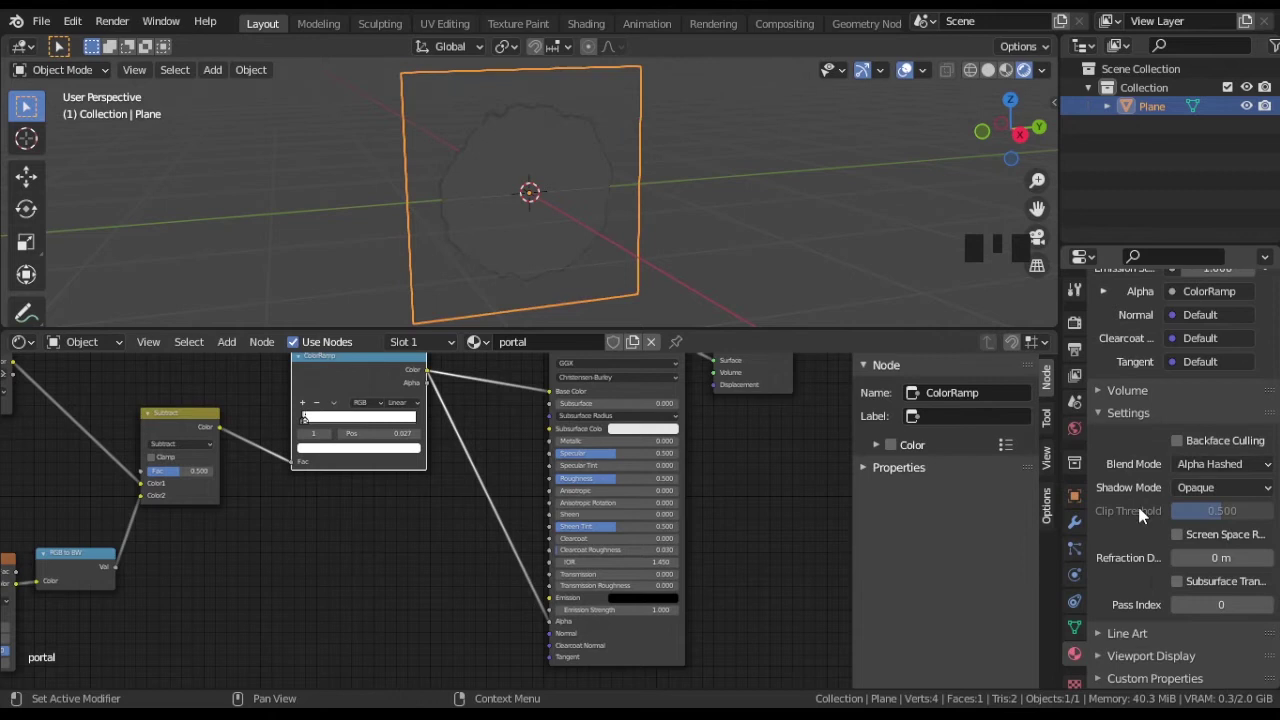
Preview the portal material on the plane and frame the whole node tree in the Shader Editor.
left_click_drag(577, 217, 1009, 79)
left_click(1009, 79)
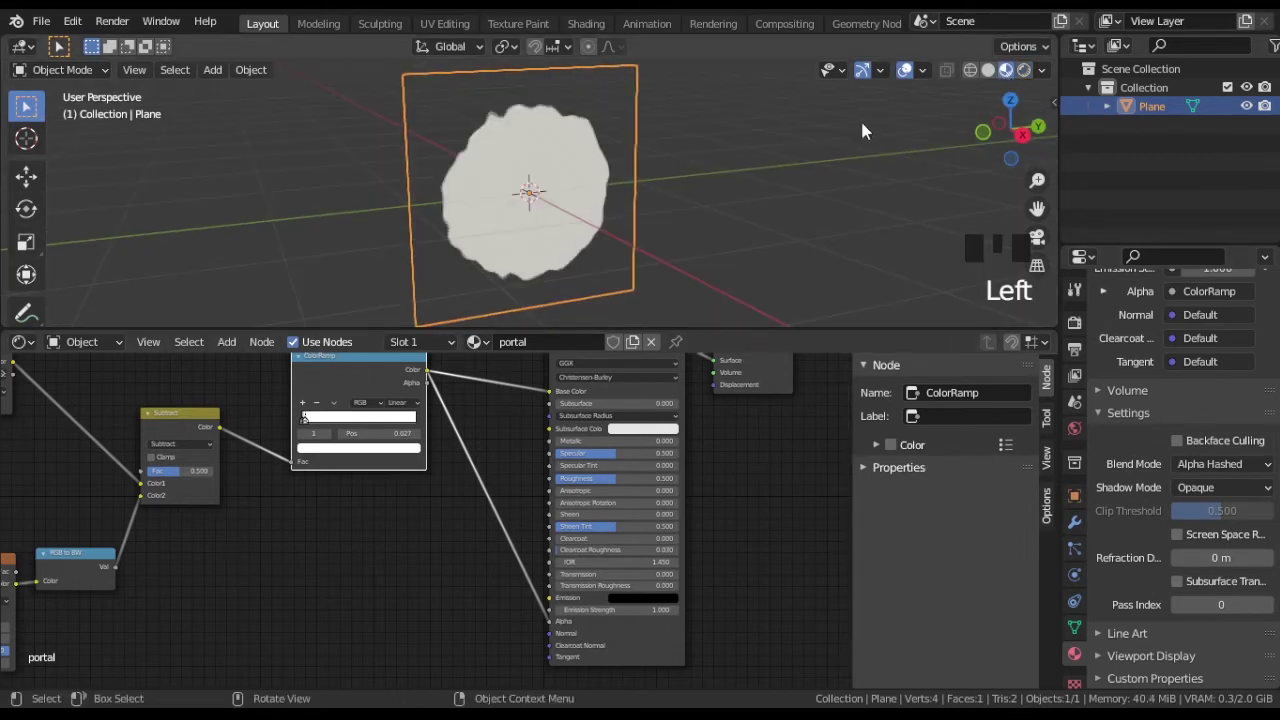
scroll("down", 3)
middle_click(293, 412)
left_click_drag(153, 439, 501, 594)
key("g")
left_click_drag(291, 513, 440, 537)
scroll("up", 3)
scroll("up", 3)
Duplicate the Mapping node and place the copy above the existing tree.
left_click(353, 504)
key("shift+d")
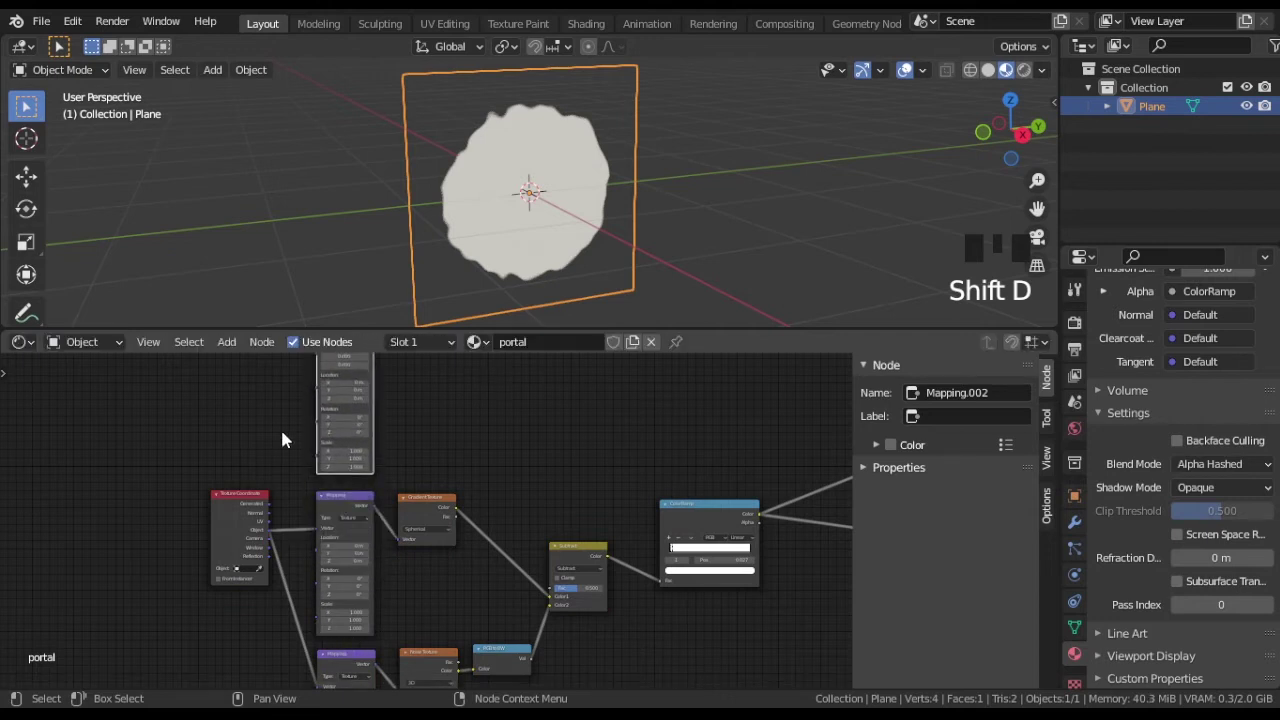
left_click_drag(289, 439, 334, 650)
left_click_drag(334, 650, 489, 496)
scroll("up", 3)
Add Noise Texture, RGB to BW and ColorRamp nodes, feeding the Mapping vector into the noise.
key("shift+a")
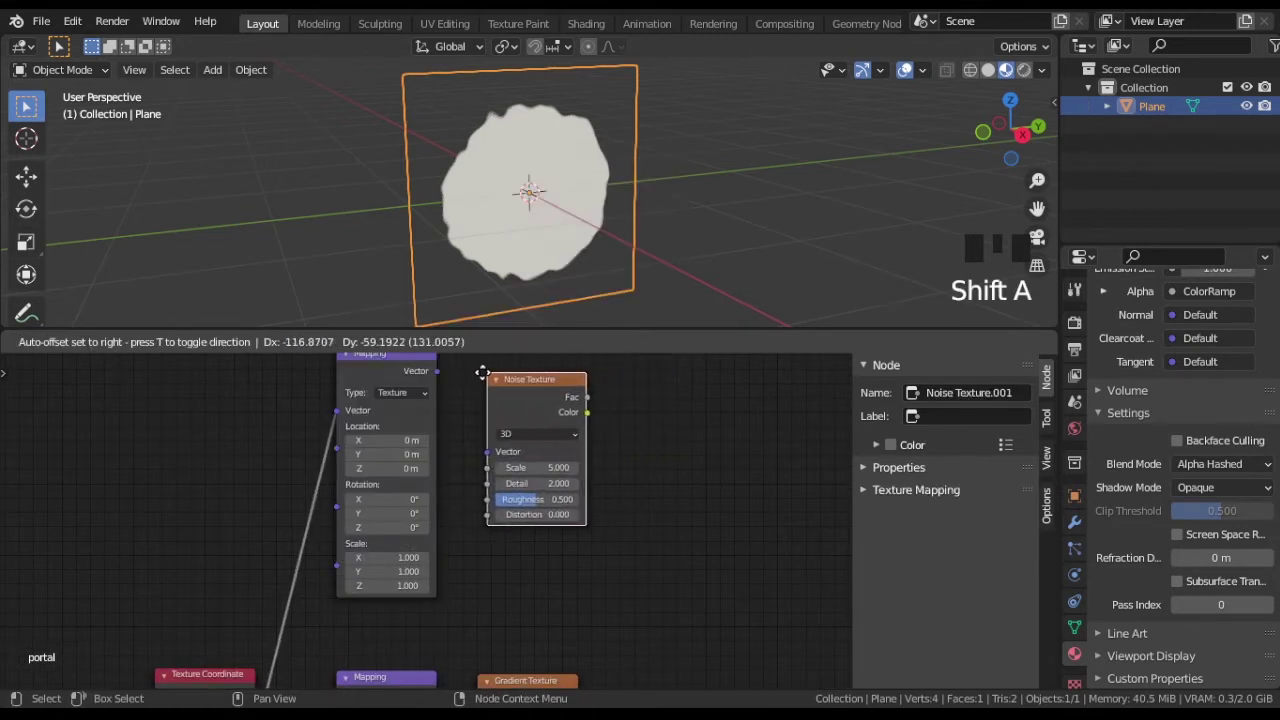
left_click(445, 375)
key("shift+a")
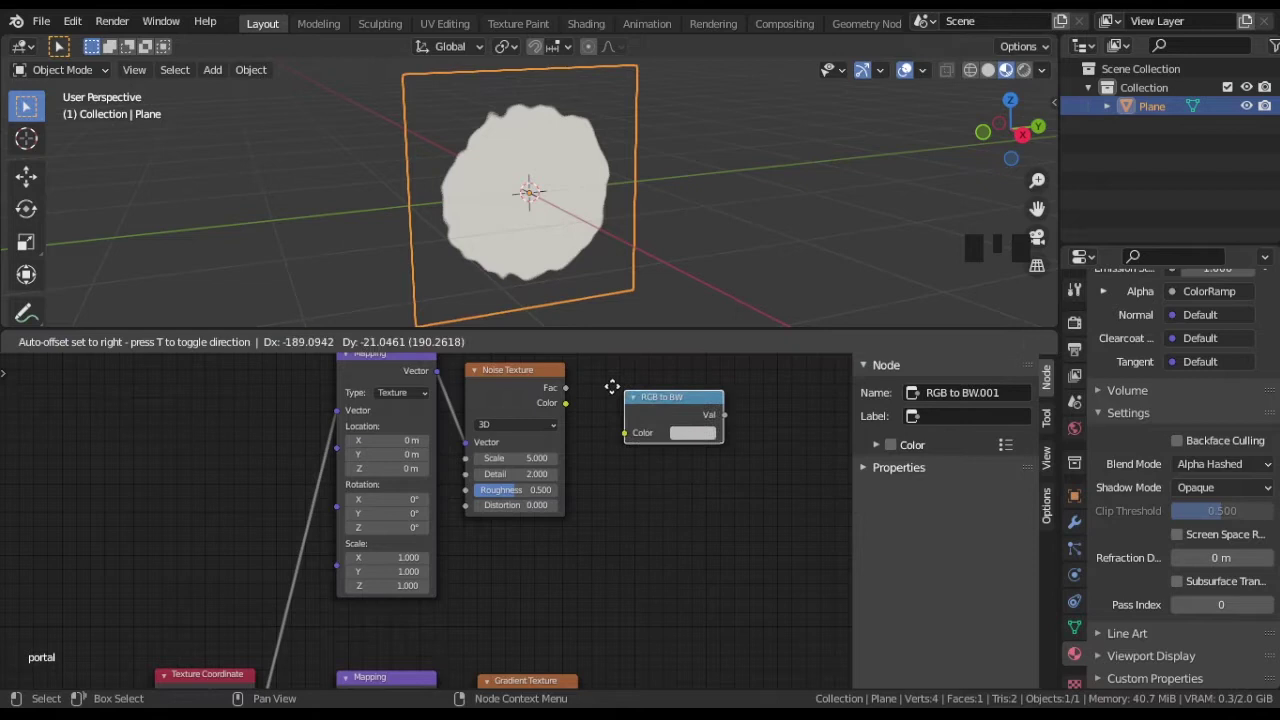
left_click_drag(575, 407, 767, 421)
middle_click(786, 415)
key("shift+a")
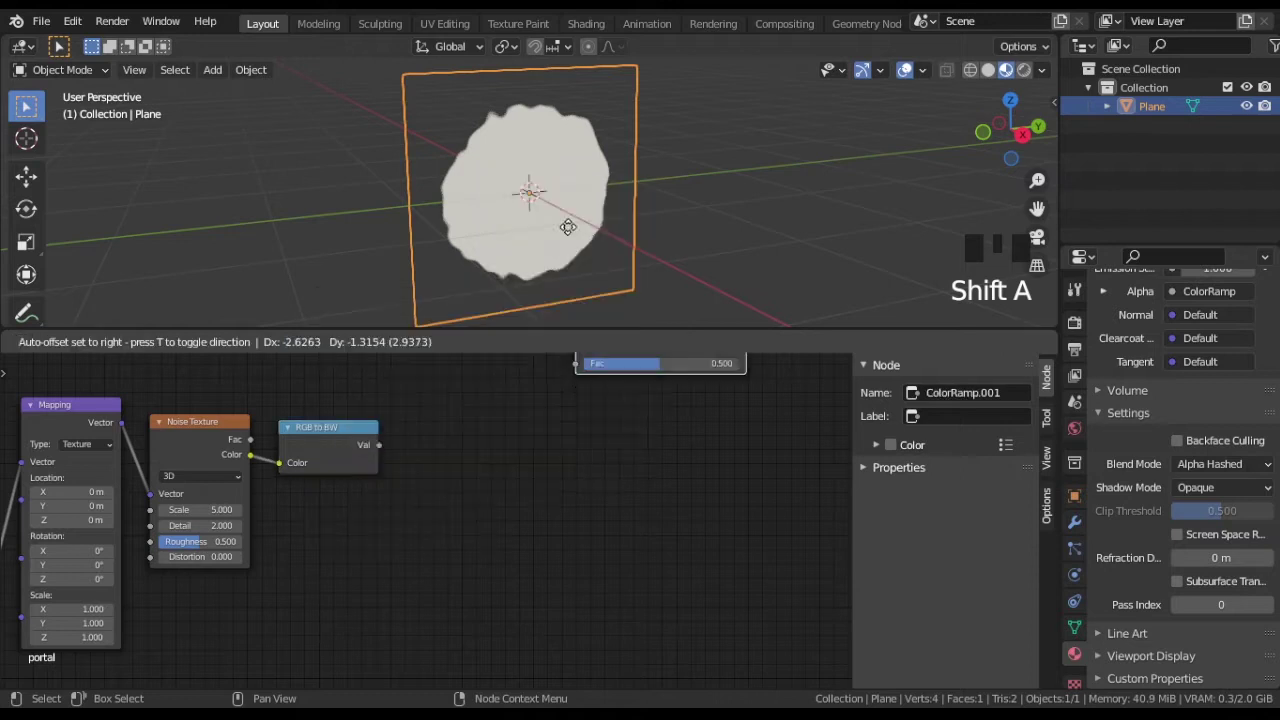
Link the noise colour through RGB to BW and the ColorRamp into the shader.
left_click_drag(387, 448, 420, 522)
scroll("down", 3)
left_click_drag(723, 506, 283, 442)
left_click_drag(283, 442, 335, 525)
middle_click(335, 525)
scroll("up", 3)
middle_click(394, 429)
scroll("up", 3)
Push the ramp stops together for a hard edge and set Noise scale 16, detail 0.6, roughness 0.
left_click_drag(528, 527, 422, 523)
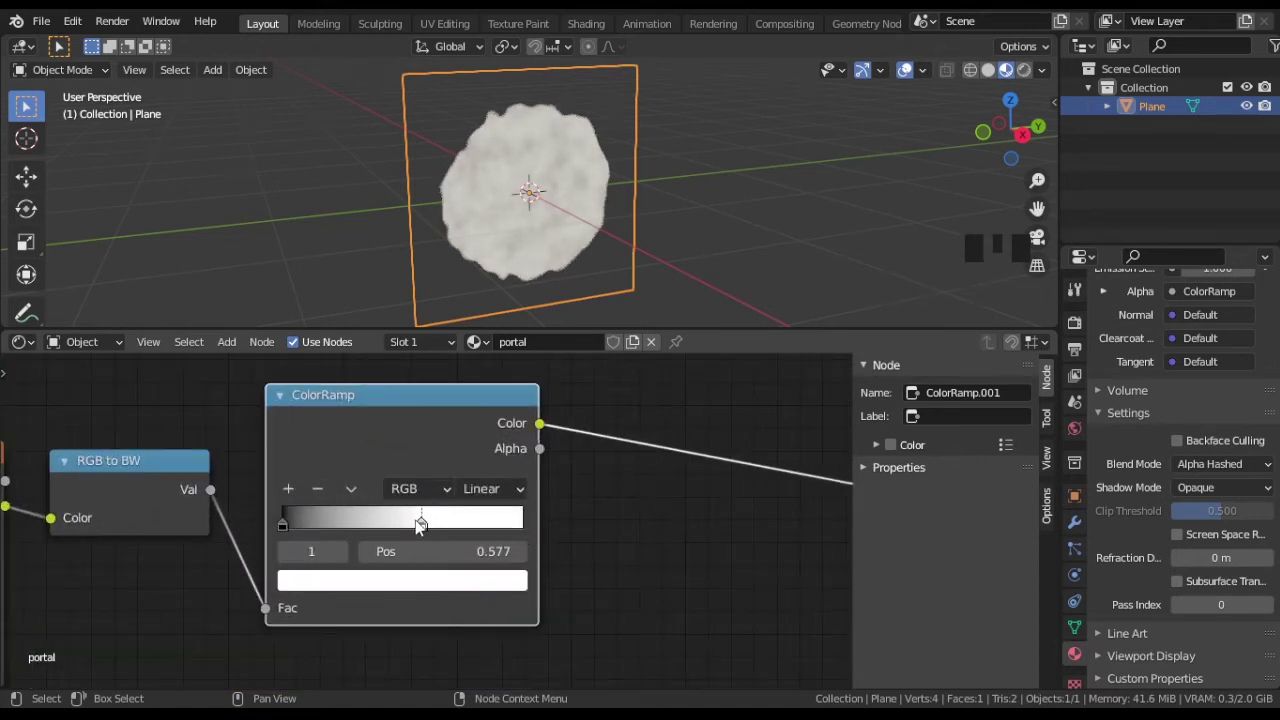
left_click_drag(288, 530, 439, 531)
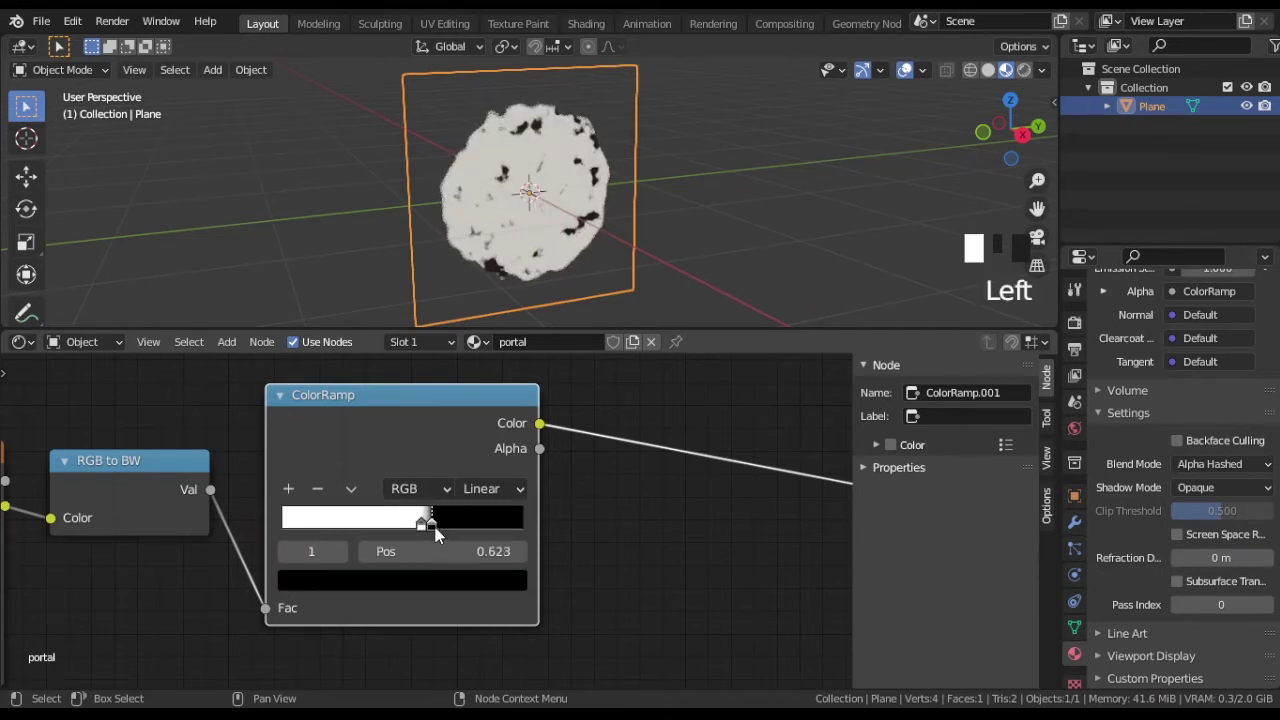
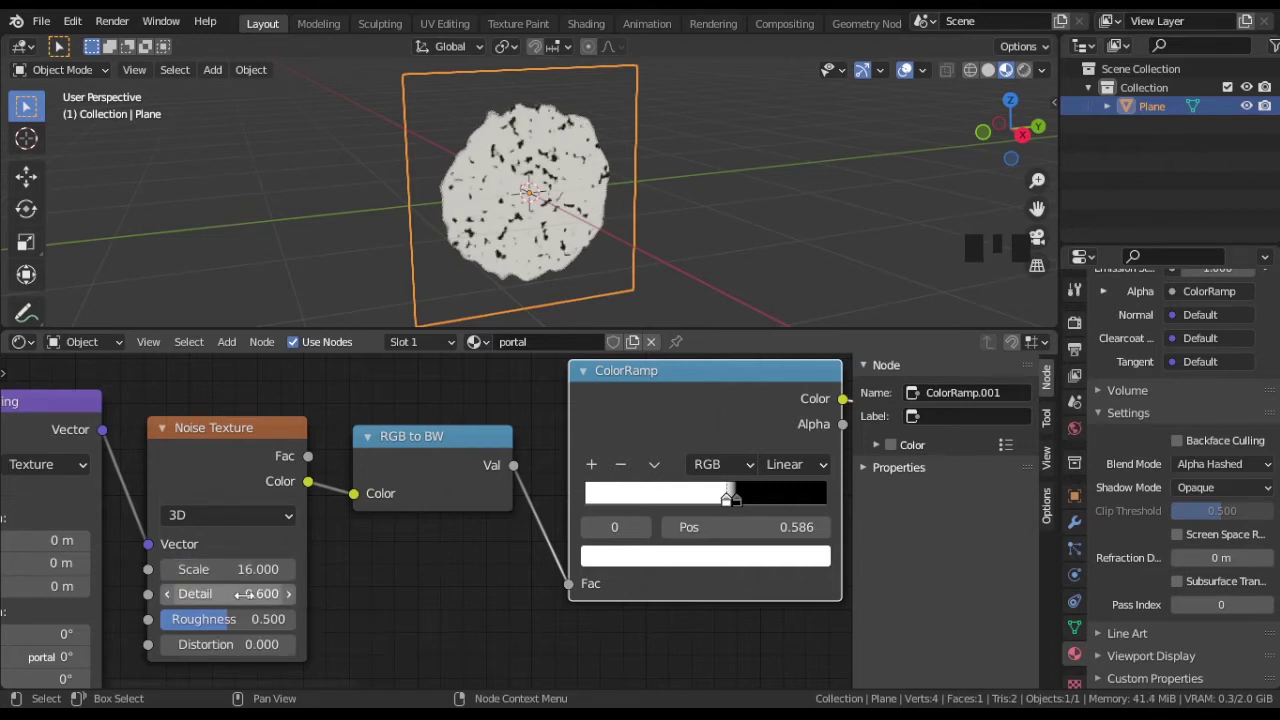
left_click_drag(248, 629, 249, 628)
scroll("down", 3)
middle_click(494, 625)
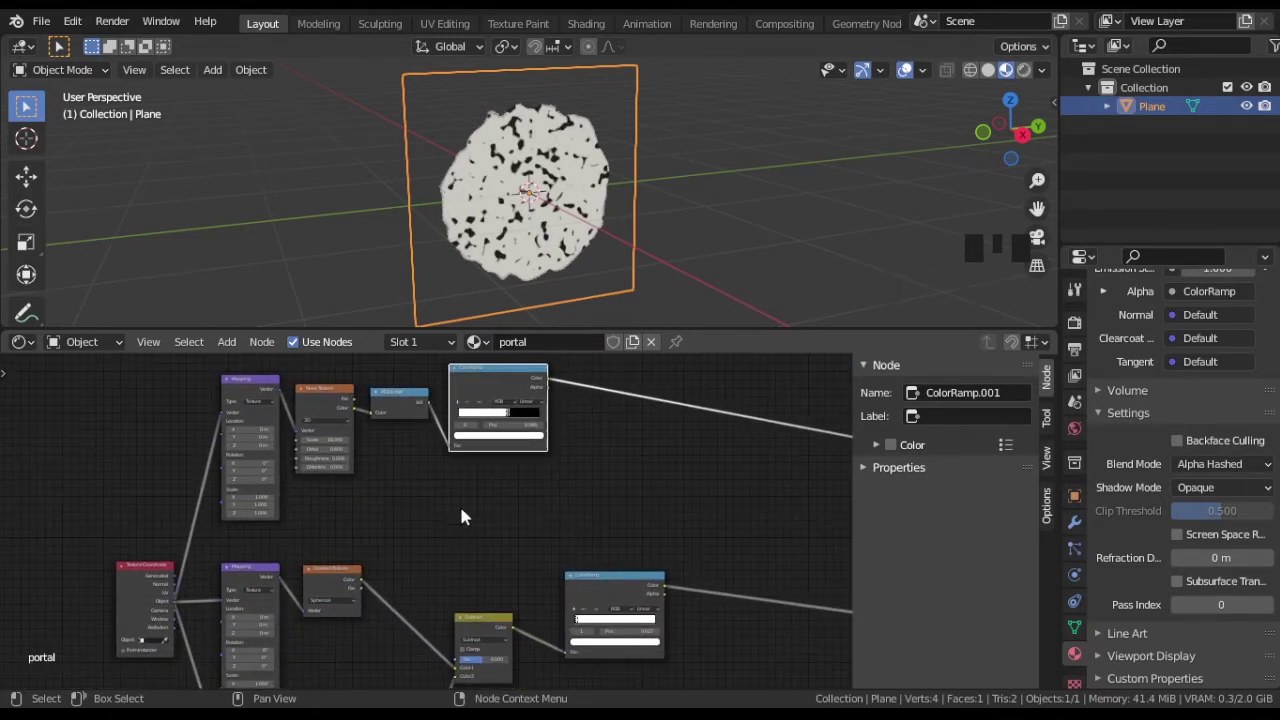
Duplicate the ColorRamp, feed the ring pattern into it, set Constant with its stop near 0.52.
key("shift+d")
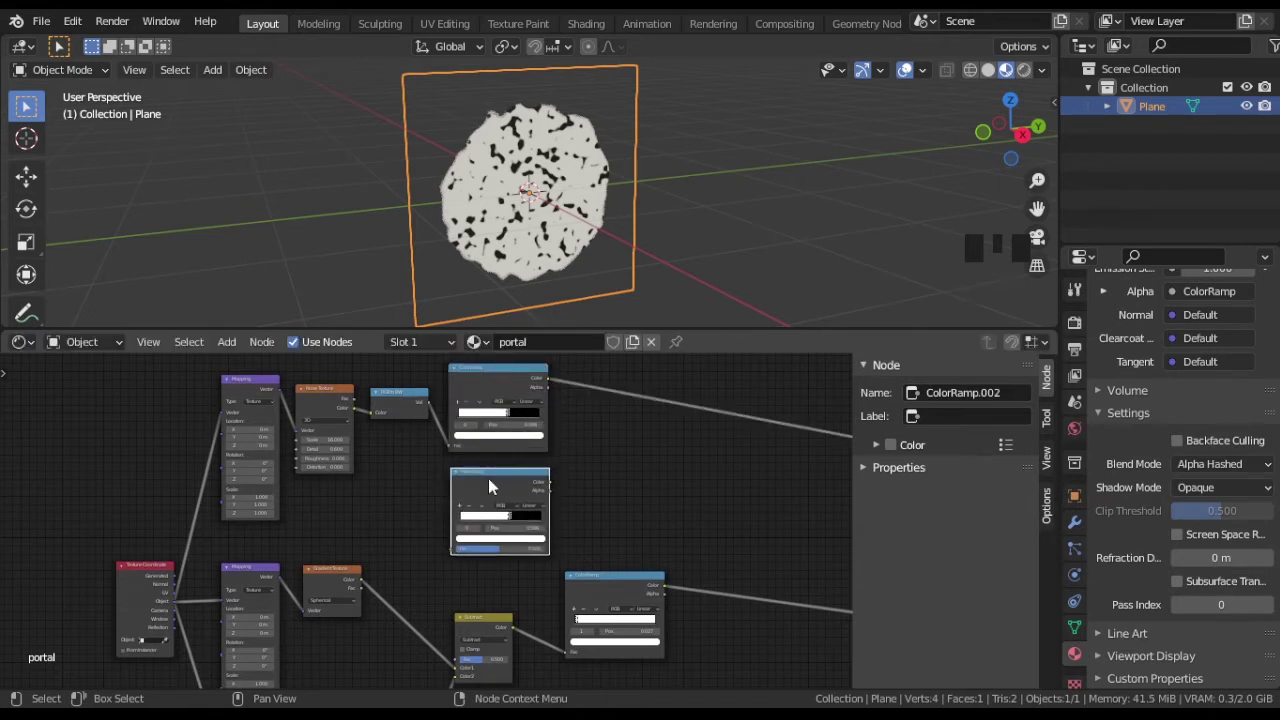
middle_click(413, 549)
scroll("up", 3)
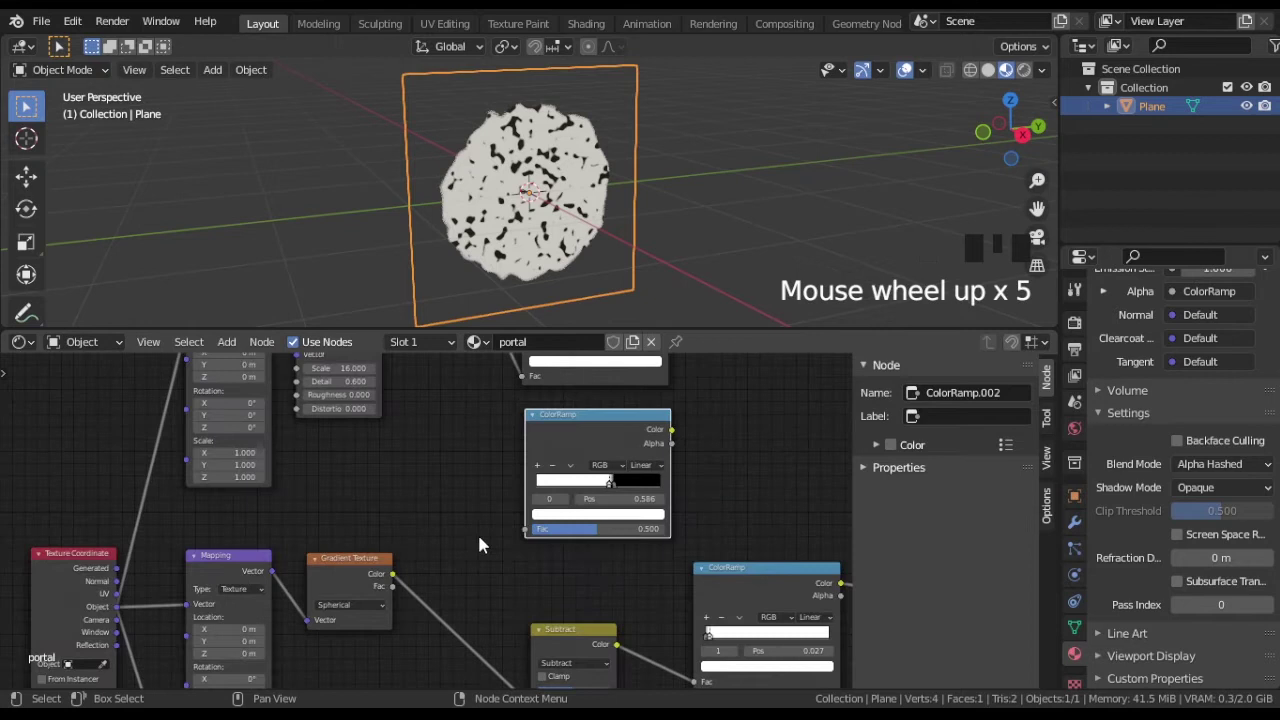
scroll("up", 3)
left_click_drag(399, 590, 479, 471)
left_click_drag(481, 474, 412, 518)
scroll("up", 3)
left_click_drag(337, 476, 411, 501)
left_click_drag(462, 503, 560, 525)
Add a MixRGB node combining both ramps and set its blend mode to Lighten.
scroll("down", 3)
middle_click(636, 475)
key("shift+a")
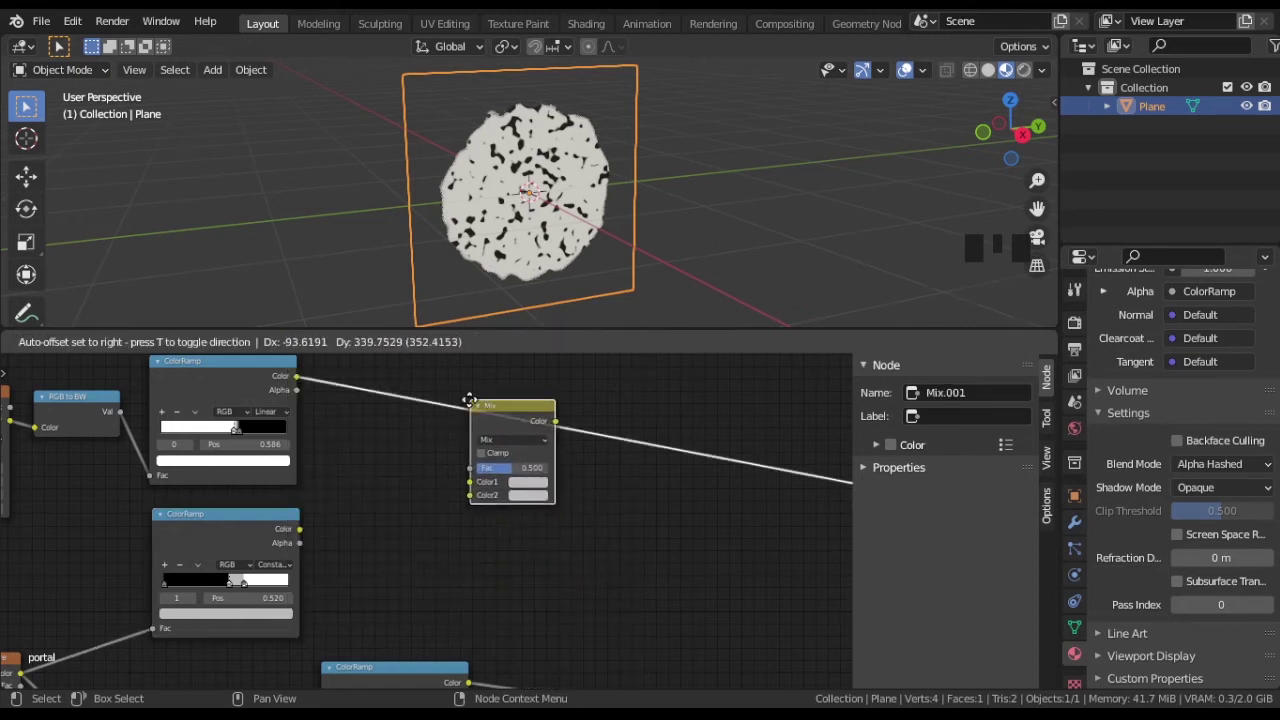
left_click(477, 497)
left_click_drag(307, 531, 668, 506)
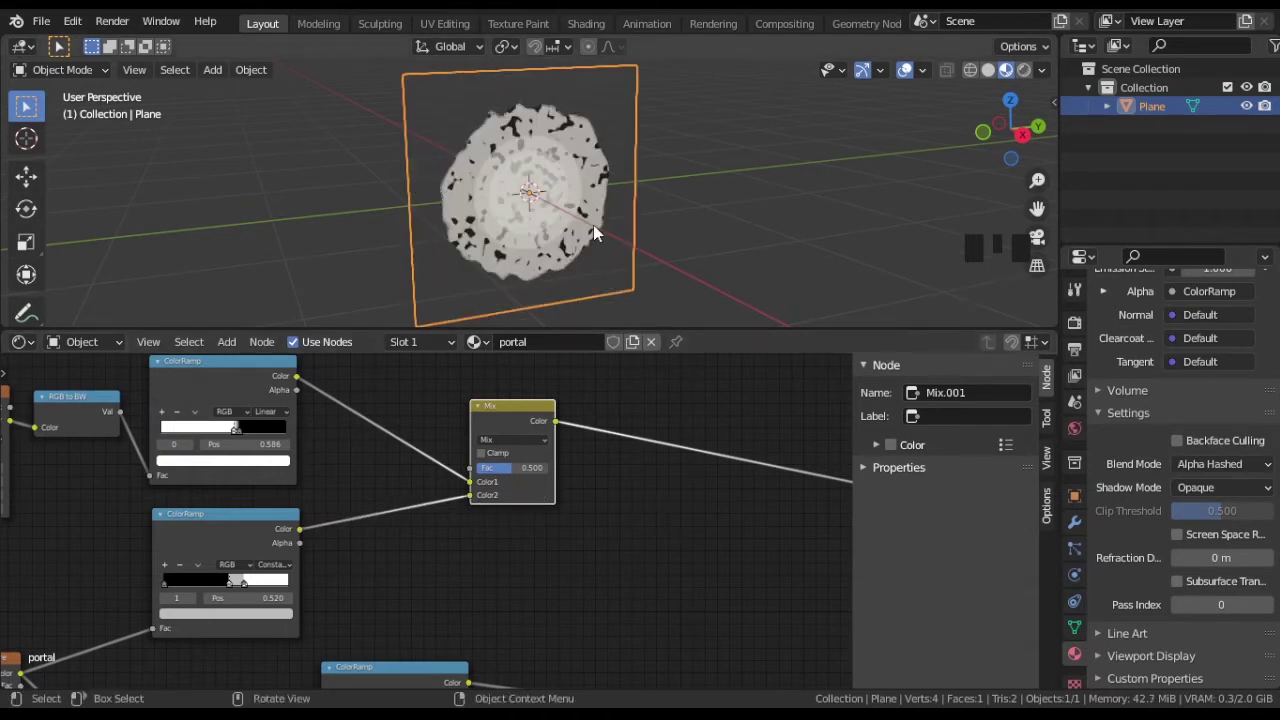
left_click_drag(593, 228, 587, 223)
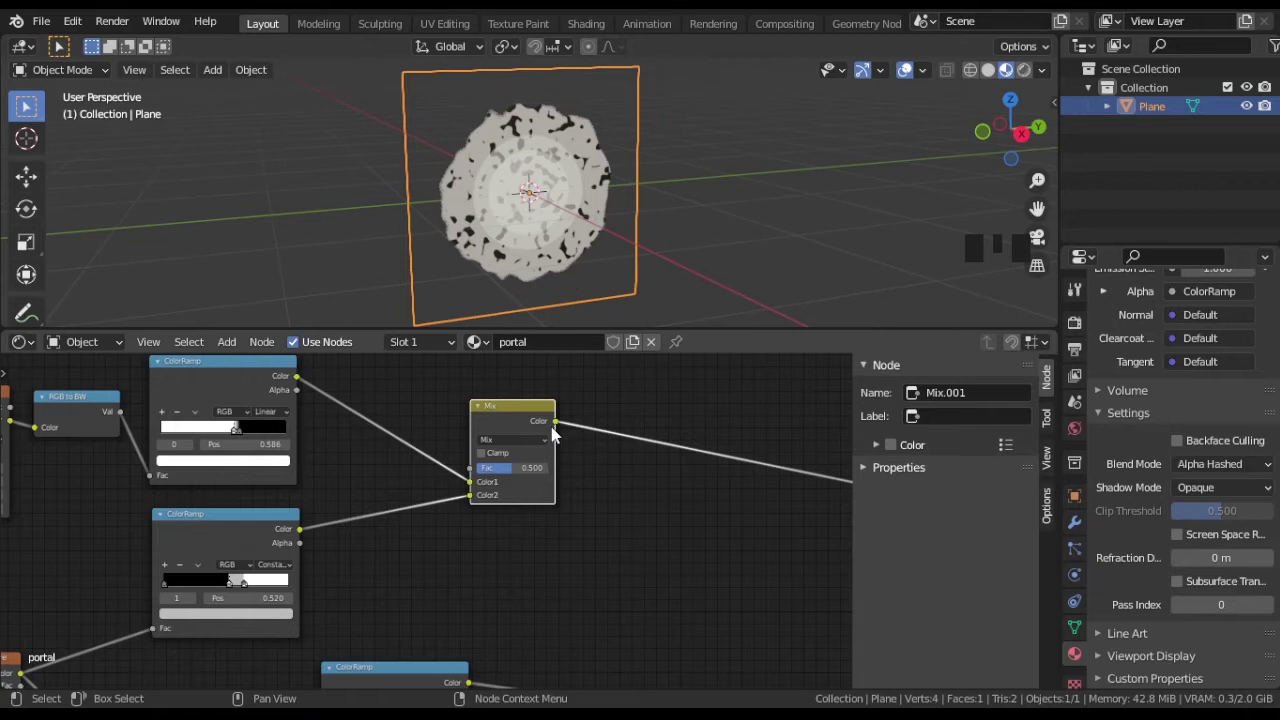
scroll("up", 3)
left_click_drag(552, 431, 730, 440)
left_click_drag(745, 427, 426, 429)
Insert an inverted white-to-green ColorRamp before Base Color and set the Lighten factor to 1.0.
key("shift+a")
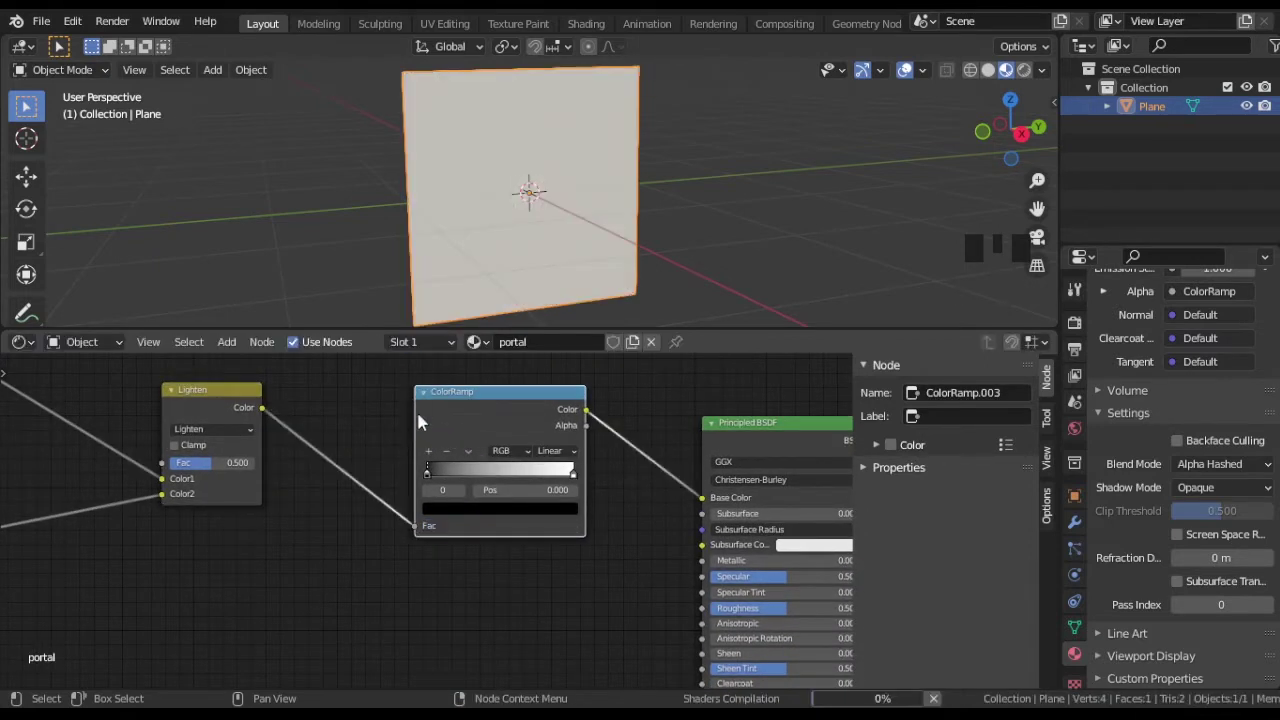
left_click_drag(434, 483, 493, 479)
left_click_drag(435, 460, 461, 481)
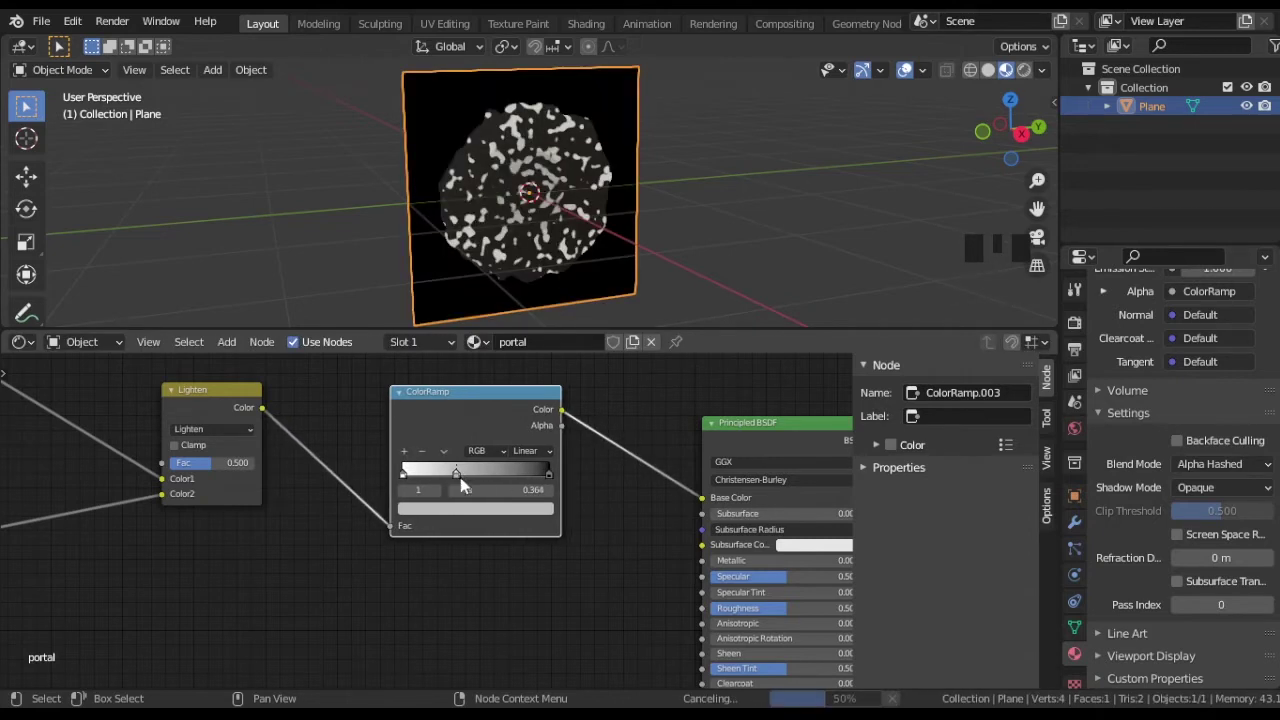
left_click_drag(463, 480, 530, 331)
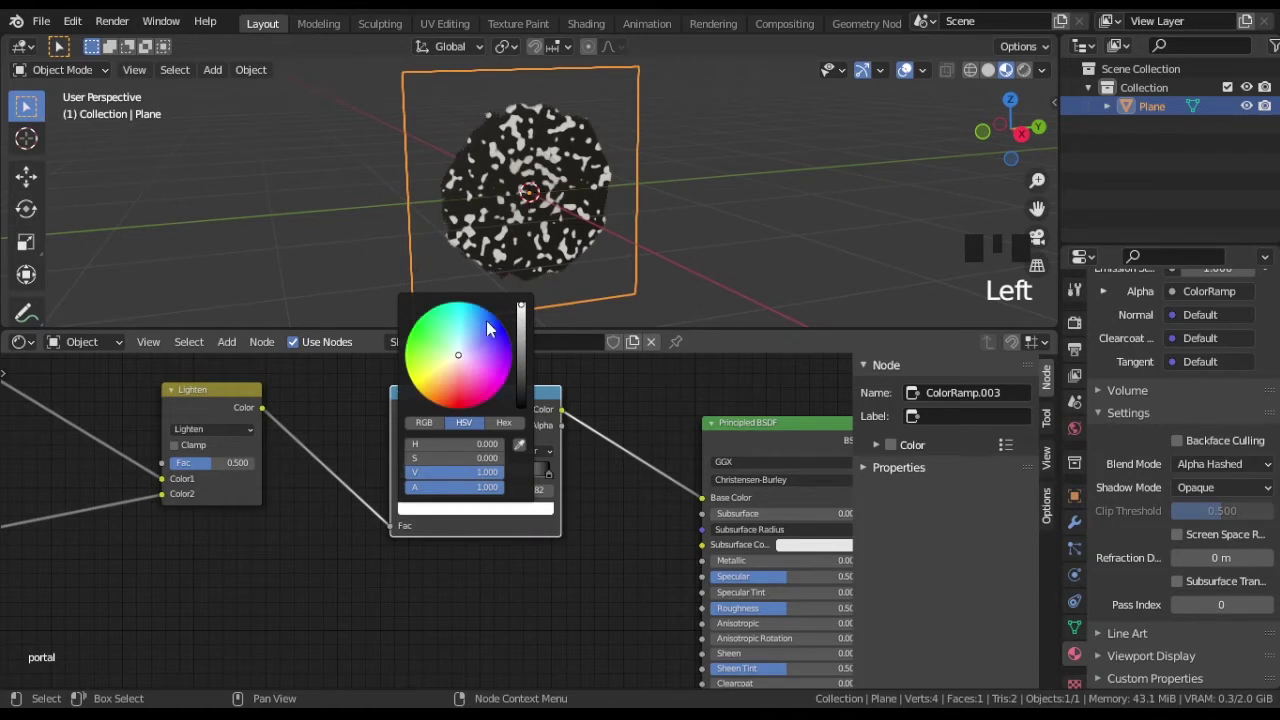
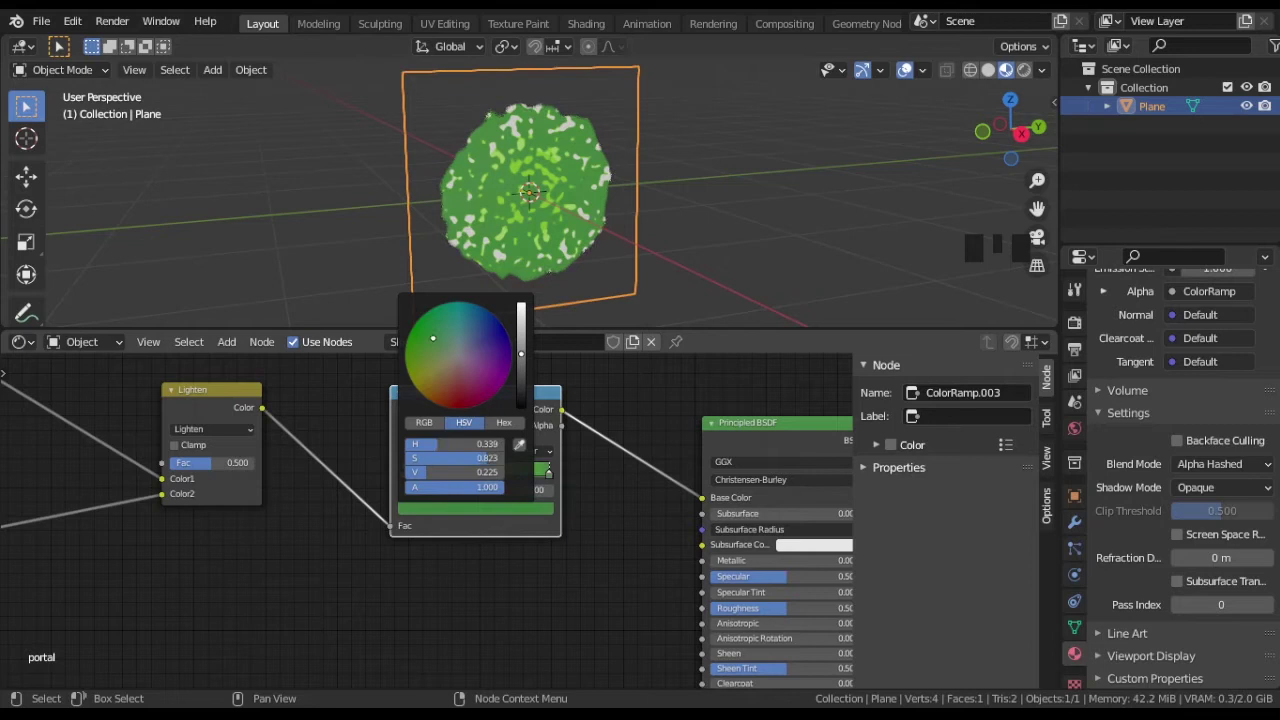
left_click(446, 479)
left_click_drag(219, 470, 314, 493)
left_click(456, 482)
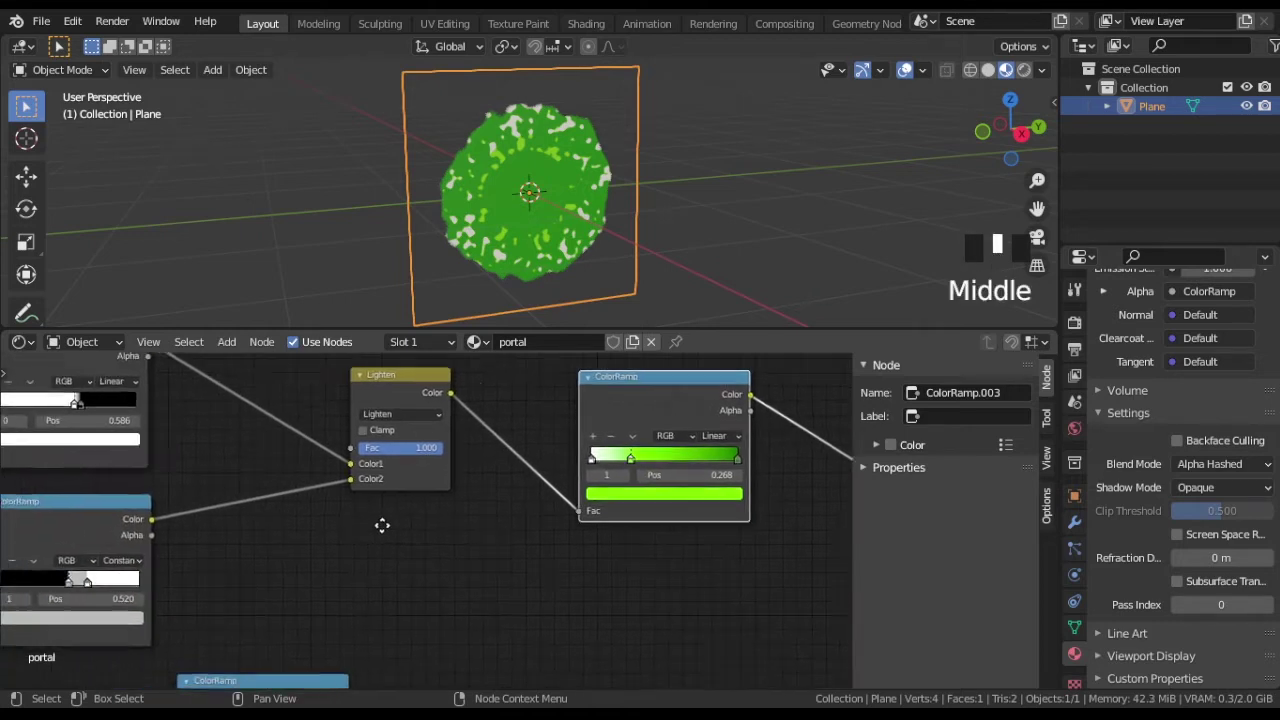
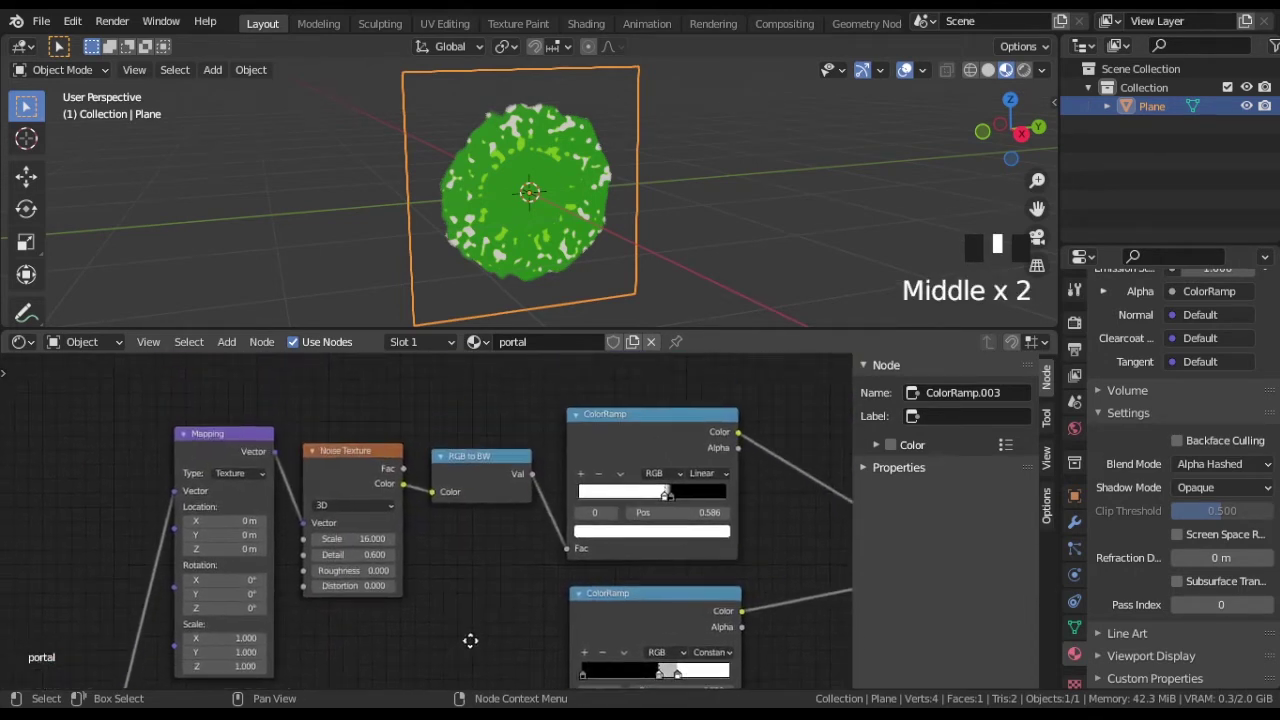
Duplicate a Mapping node near the Texture Coordinate node.
scroll("down", 3)
left_click_drag(596, 606, 288, 444)
left_click_drag(288, 444, 670, 670)
key("g")
middle_click(316, 426)
scroll("up", 3)
middle_click(473, 562)
scroll("up", 3)
key("shift+d")
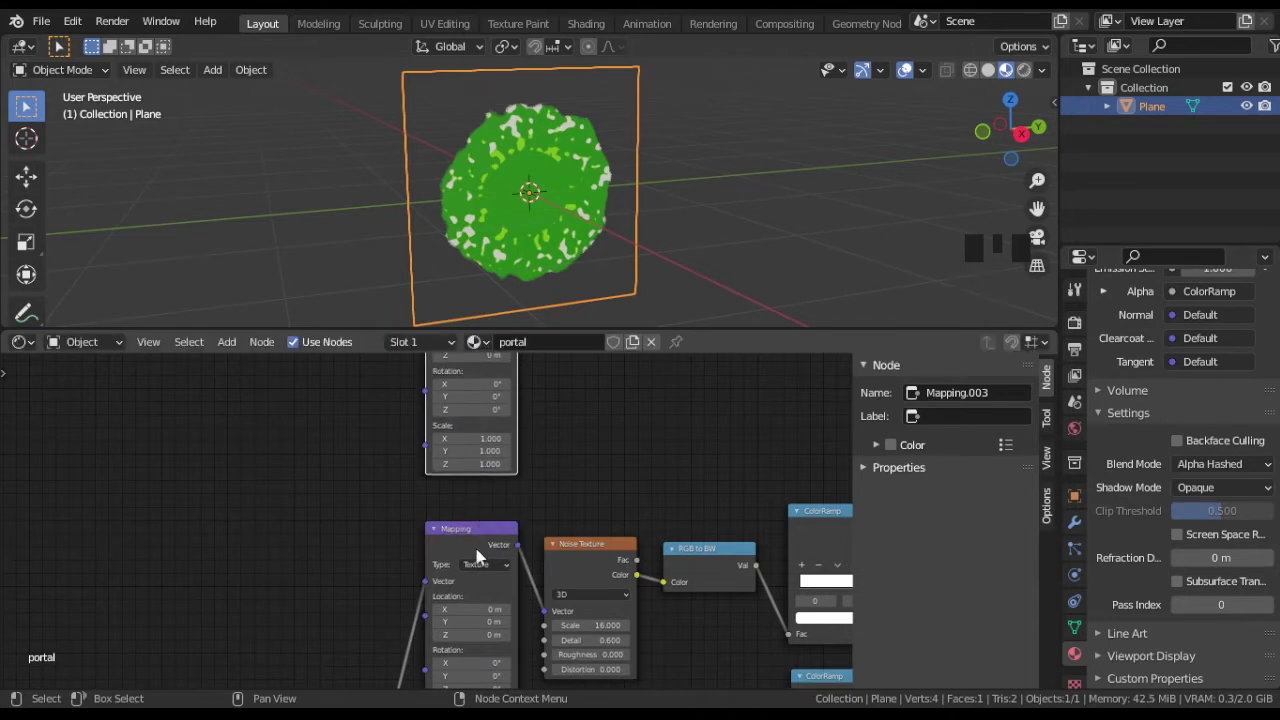
Place the new Mapping beside Texture Coordinate and connect the Object output to its Vector input.
scroll("down", 3)
middle_click(357, 590)
left_click(386, 616)
key("g")
middle_click(496, 397)
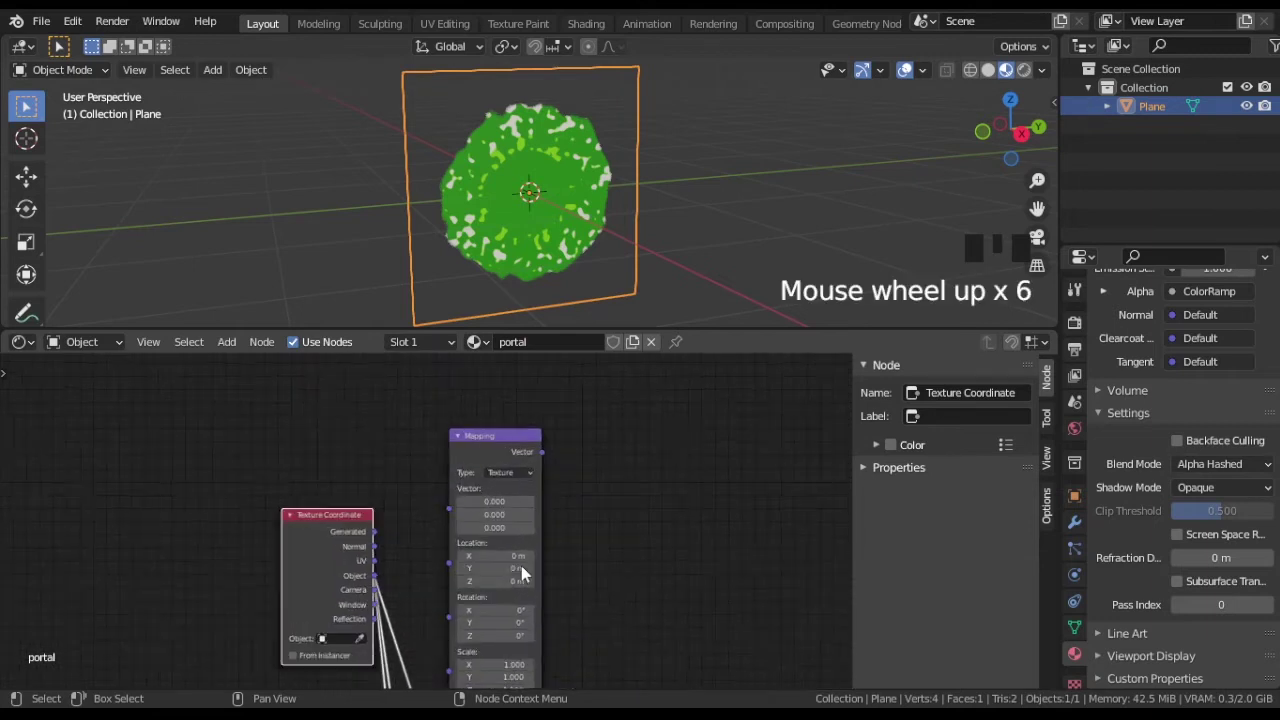
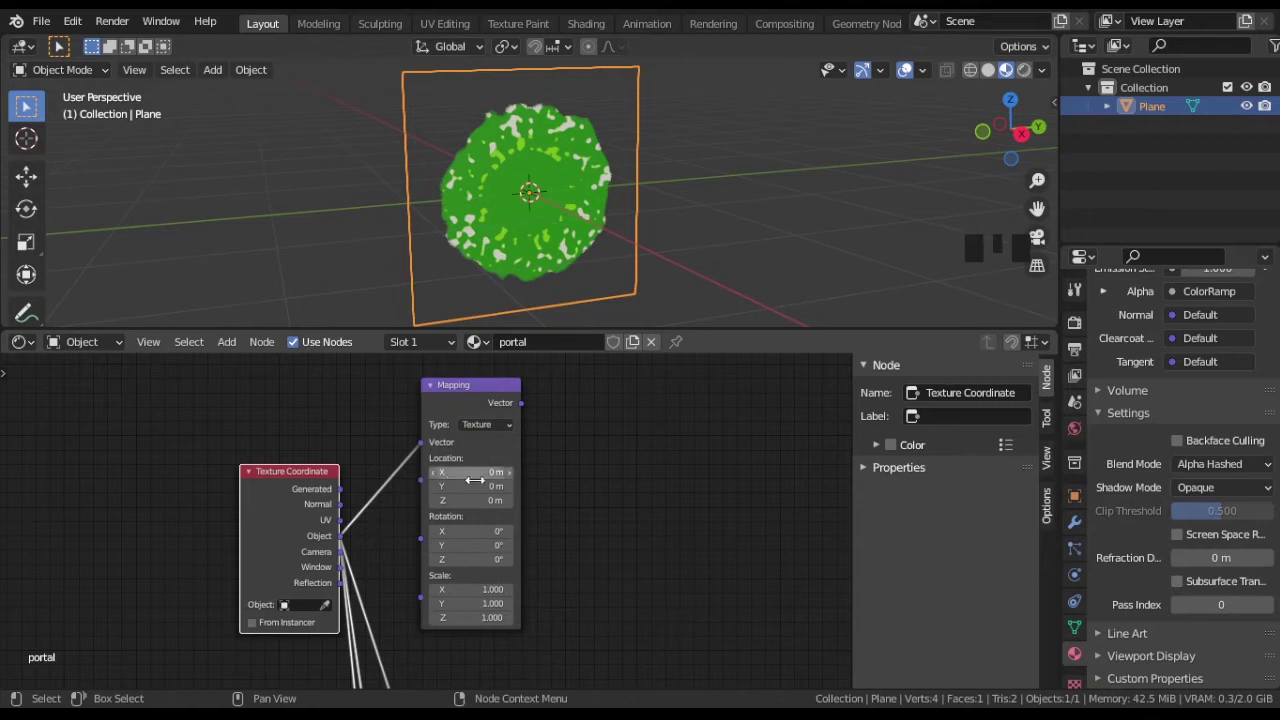
key("shift+a")
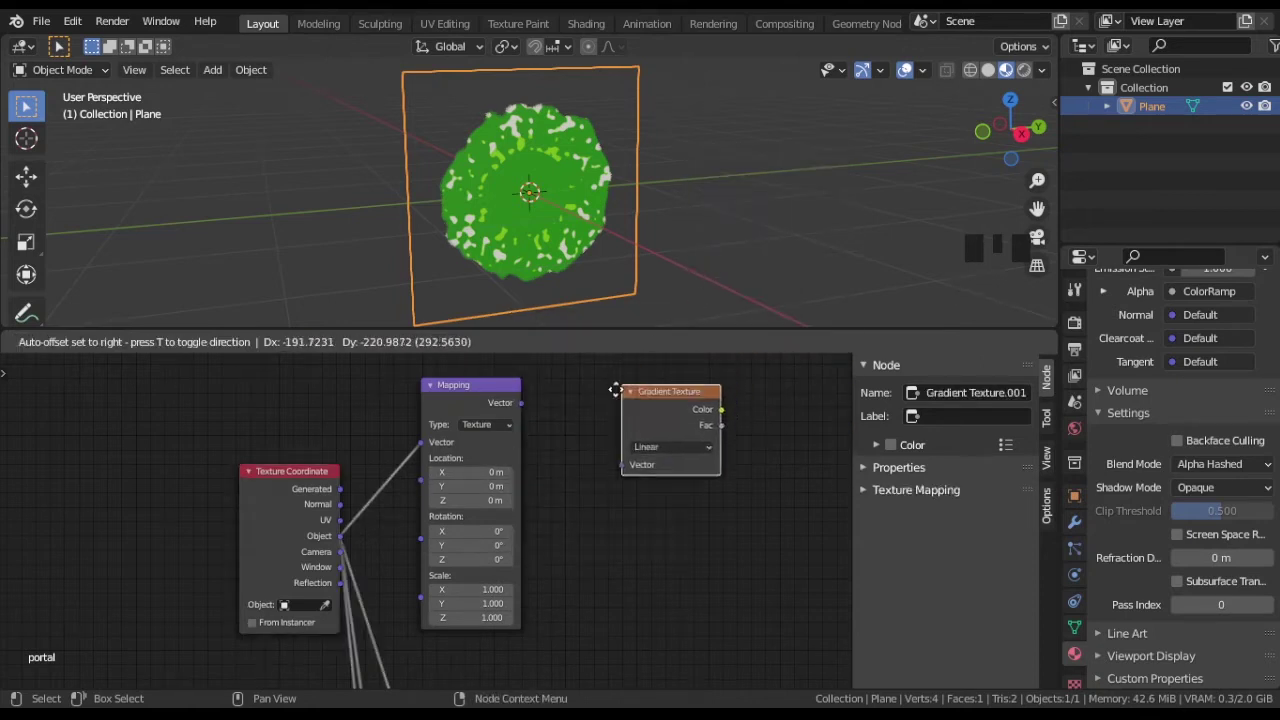
Add a second Mapping node and a Math Add node fed by the Gradient Fac.
left_click_drag(605, 443, 541, 408)
left_click_drag(737, 432, 433, 435)
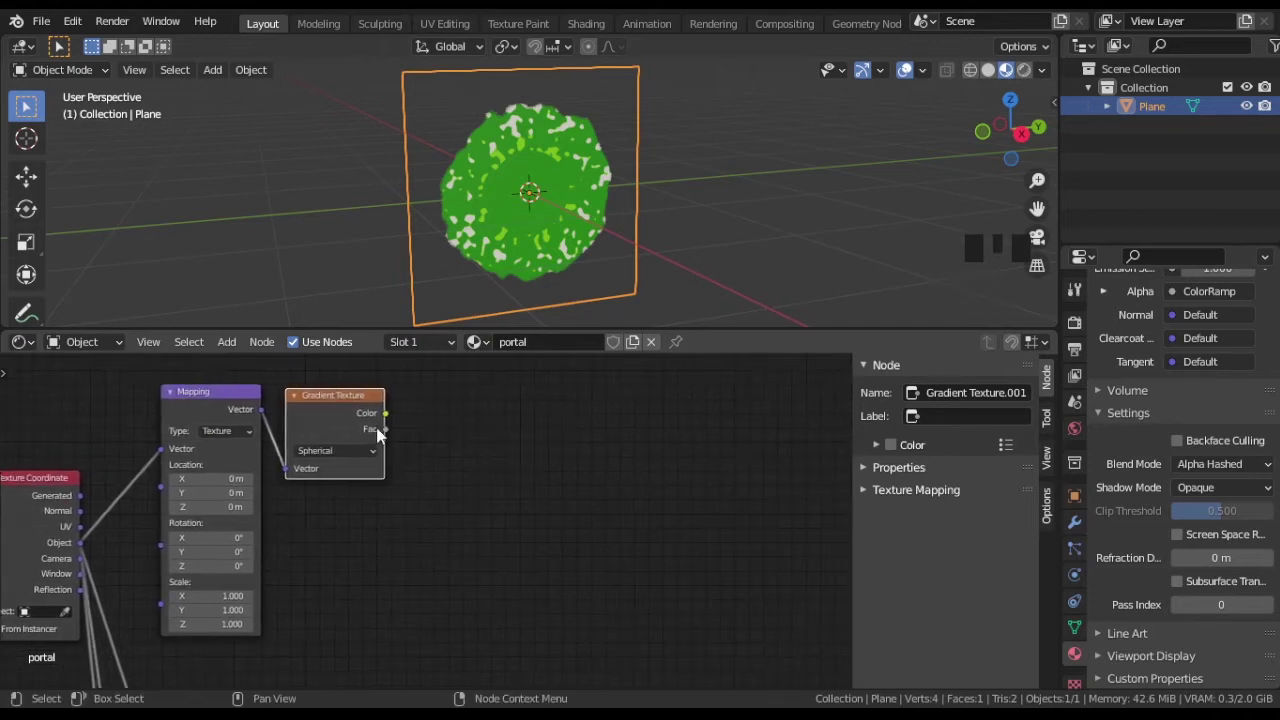
left_click(247, 400)
key("shift+d")
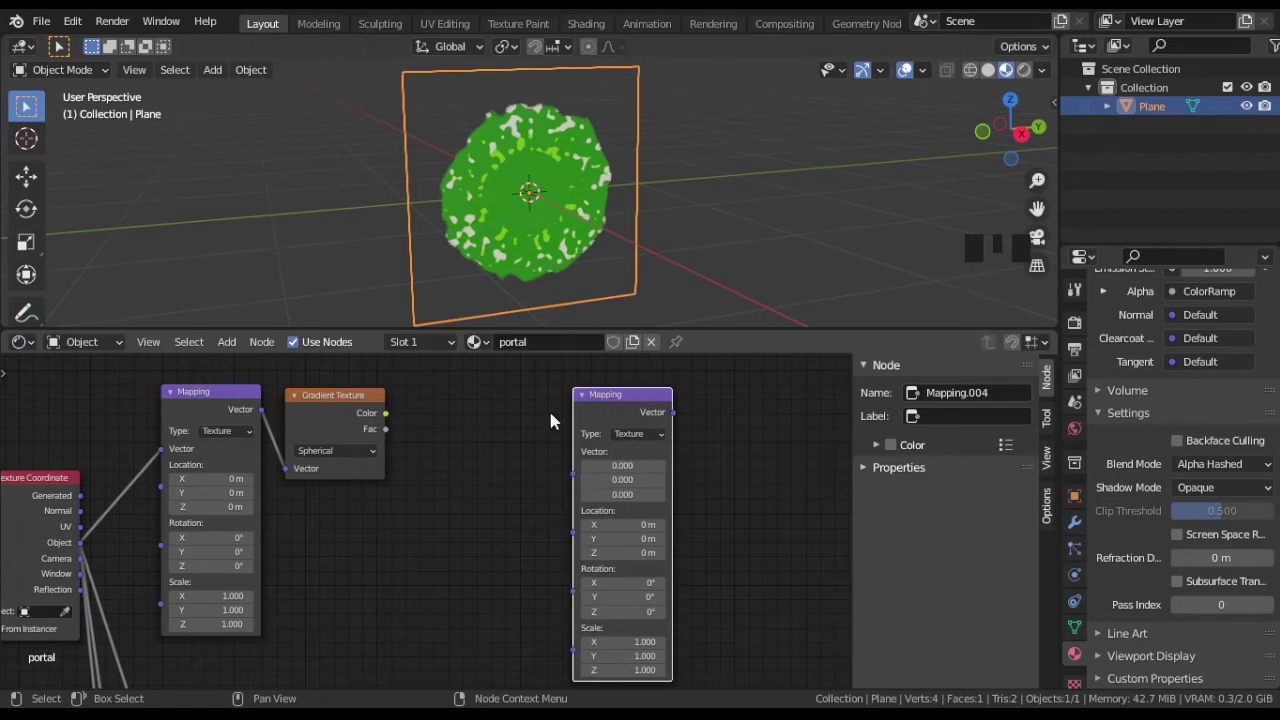
key("shift+a")
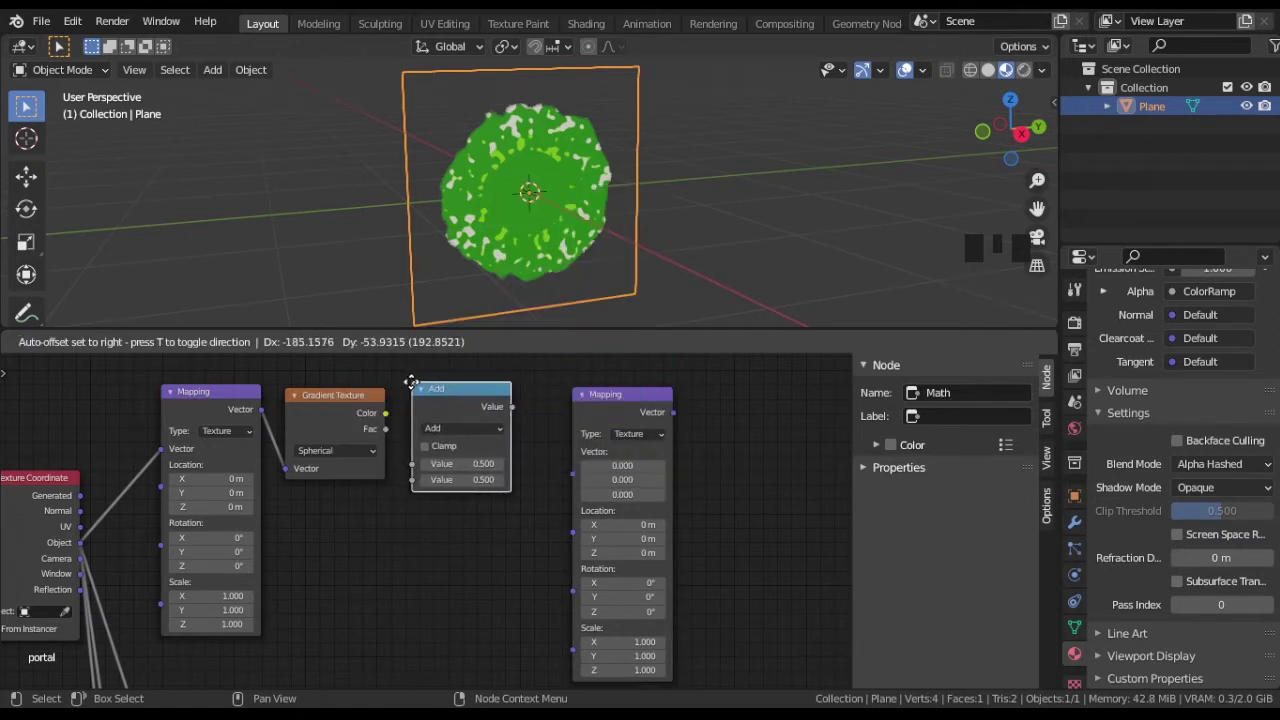
left_click(396, 419)
left_click(639, 396)
key("g")
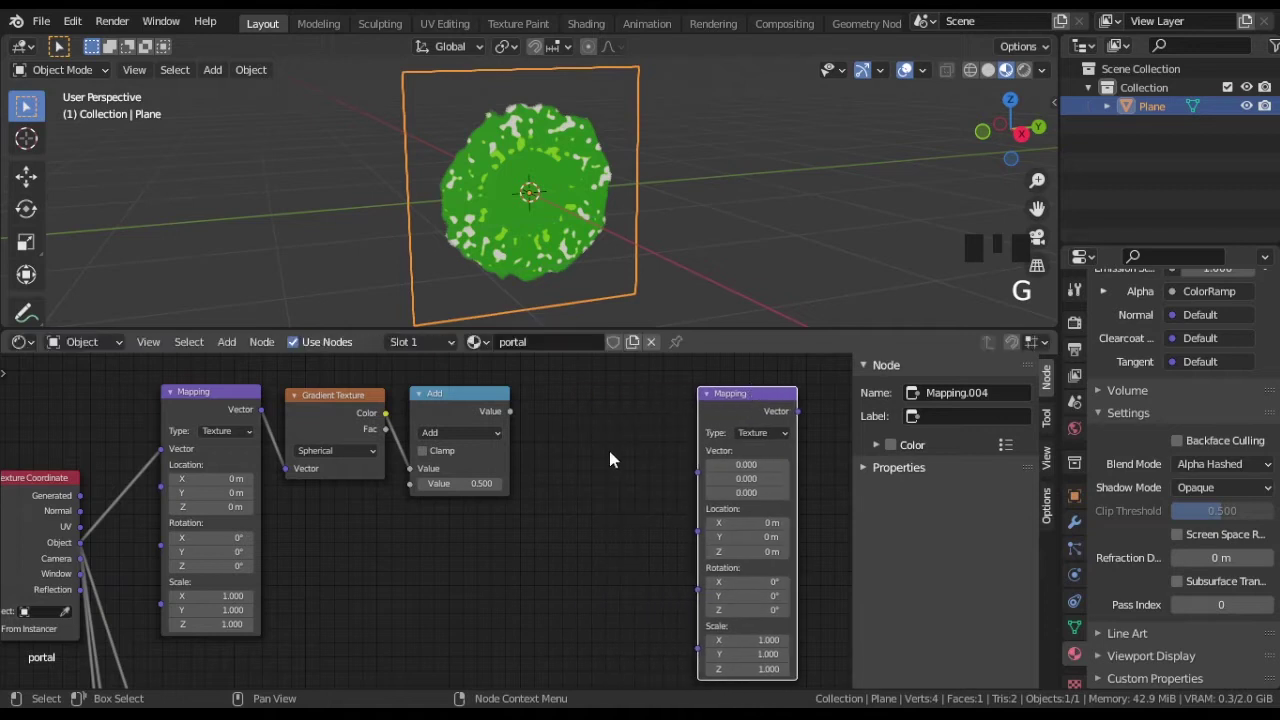
Chain a second Add node after the first and place a Combine XYZ after them.
key("shift+a")
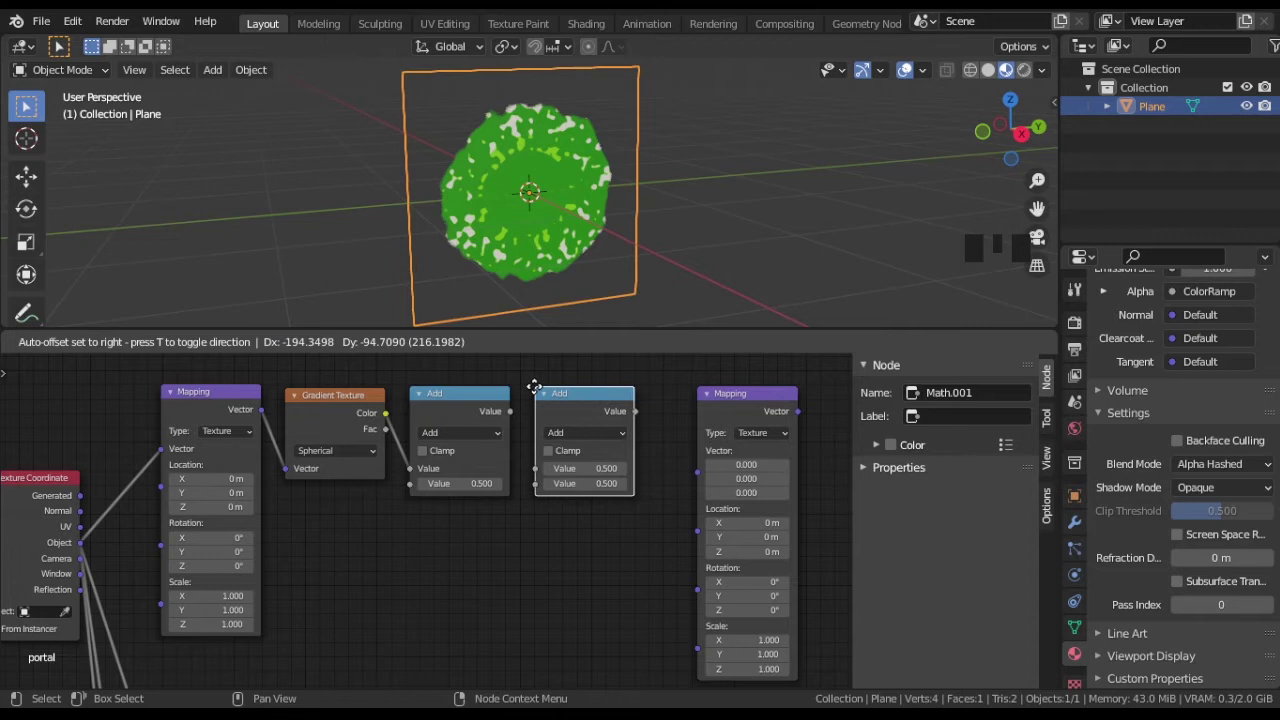
left_click_drag(515, 420, 659, 512)
left_click_drag(659, 512, 481, 466)
left_click(481, 466)
key("g")
key("g")
left_click(460, 538)
Link the second Add into Combine Z and drive the second Mapping's rotation from it.
key("shift+a")
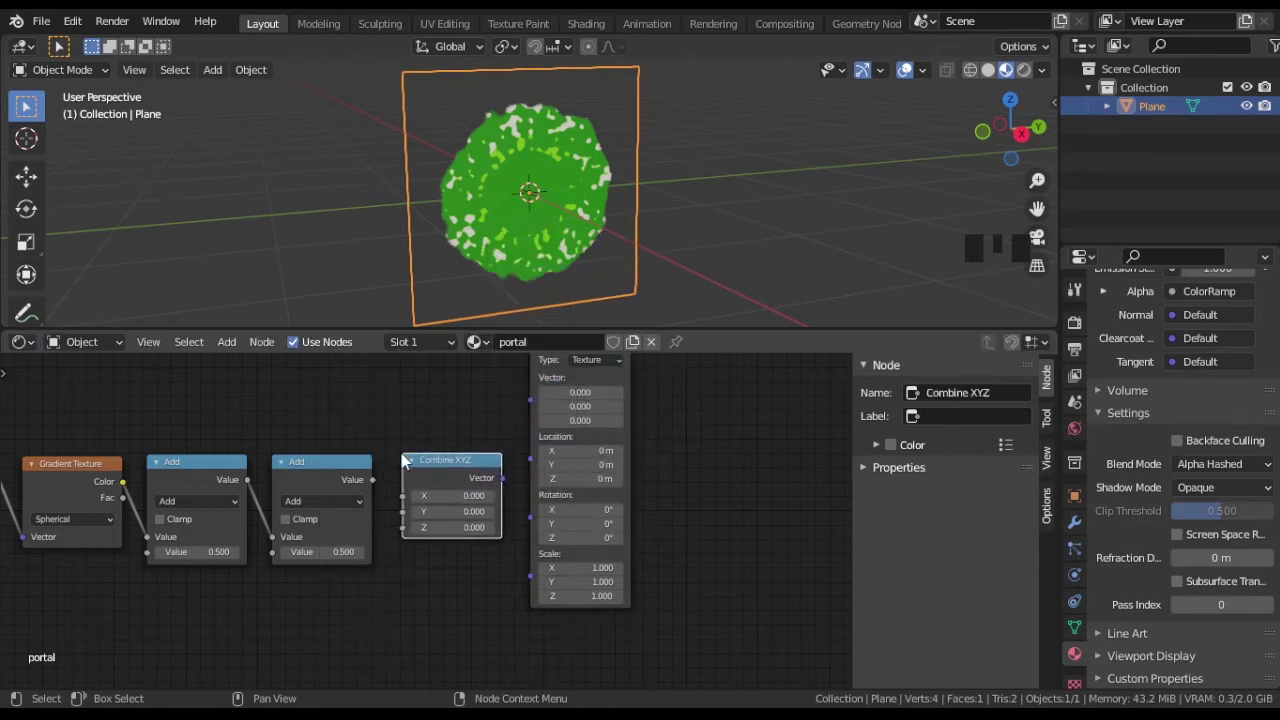
left_click(377, 487)
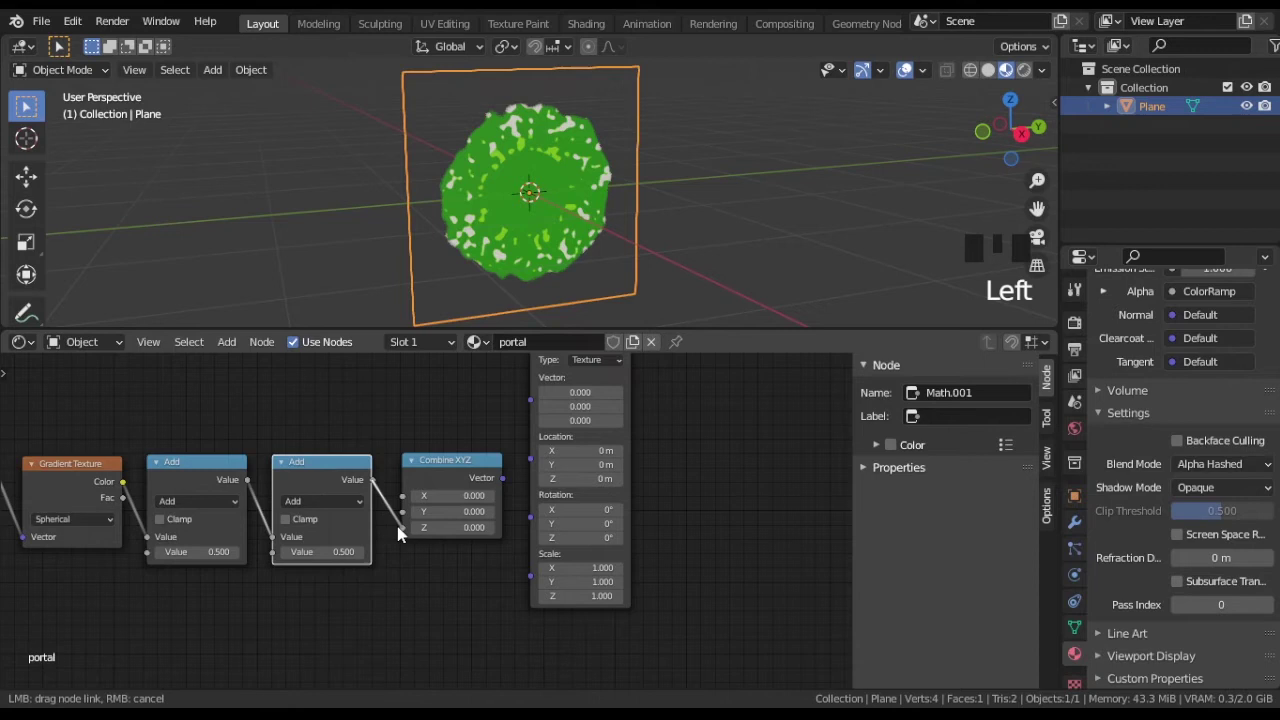
left_click(509, 485)
left_click_drag(700, 510, 511, 585)
key("shift+a")
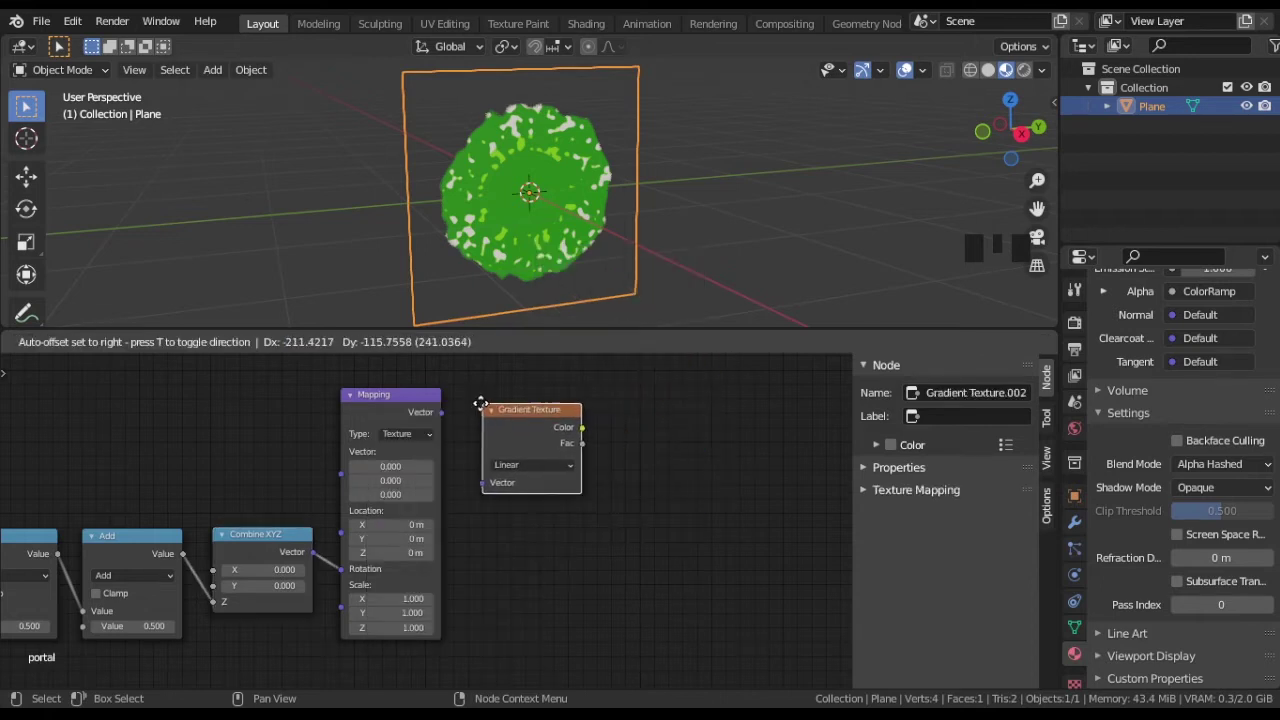
Feed the rotation-driven Mapping into a Radial Gradient Texture and preview the grey spiral on the plane.
left_click_drag(526, 455, 451, 429)
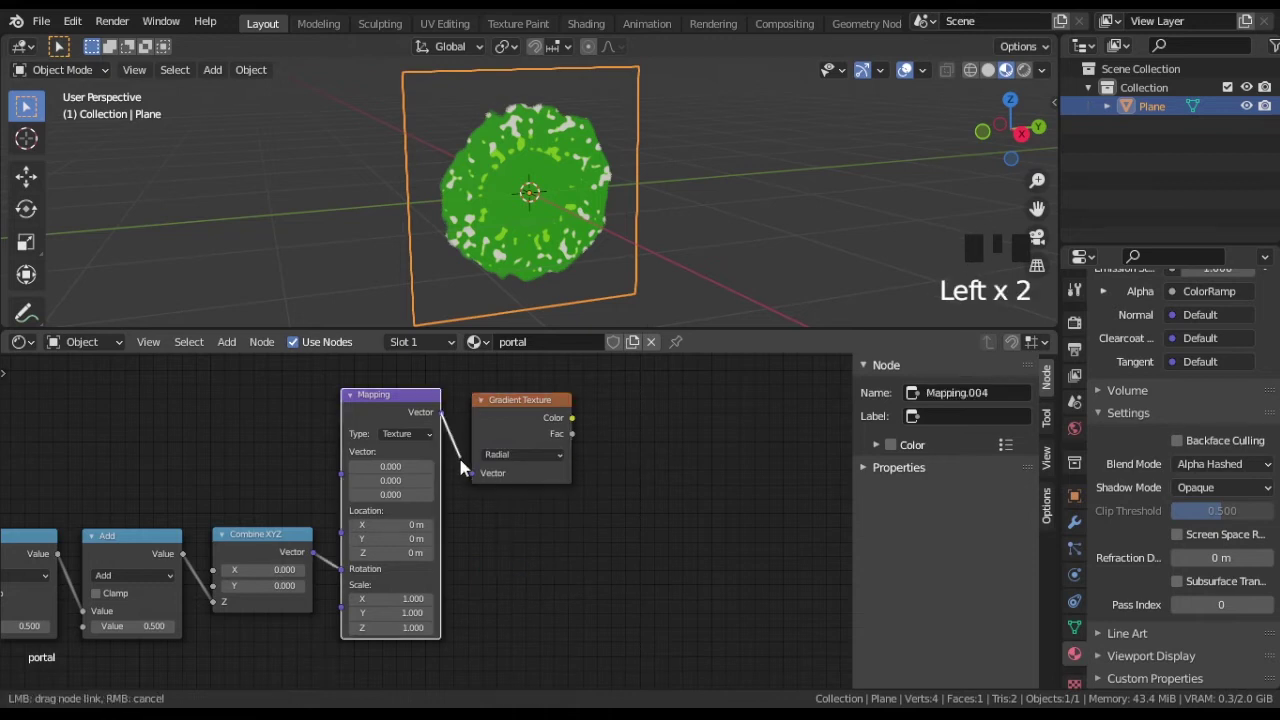
middle_click(697, 531)
scroll("down", 3)
middle_click(598, 576)
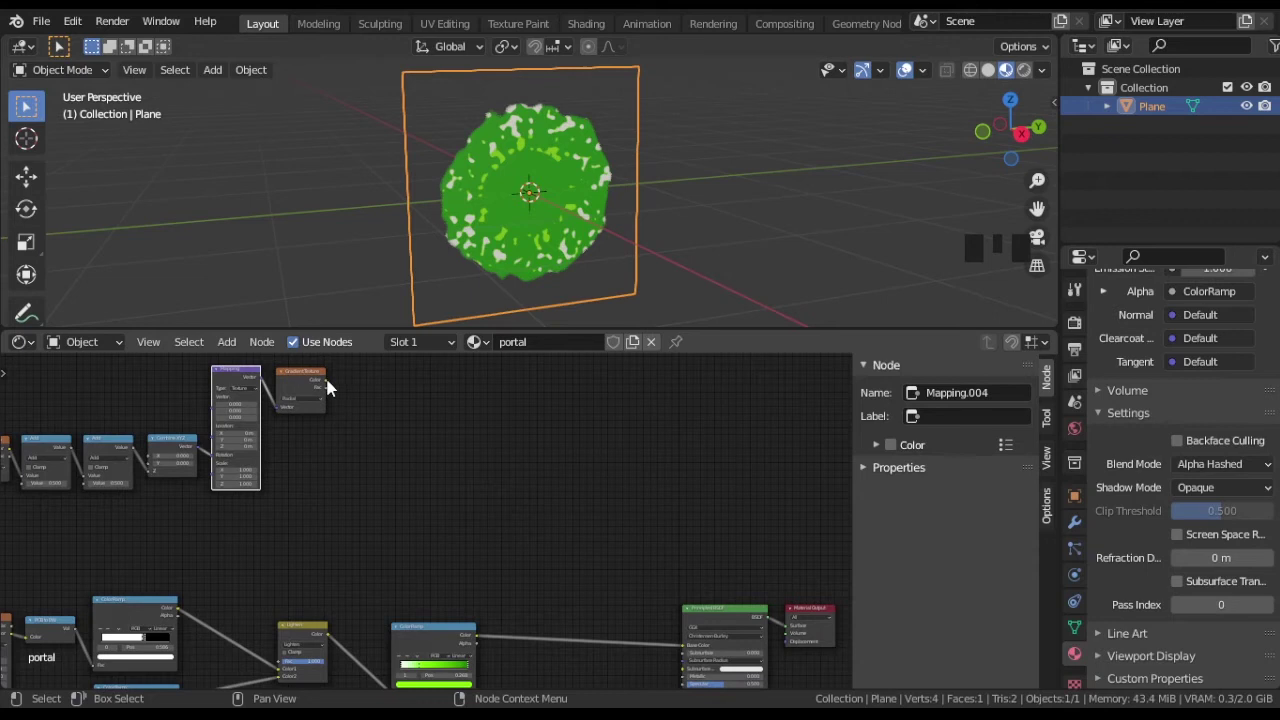
left_click_drag(335, 388, 358, 506)
left_click_drag(358, 506, 366, 511)
scroll("up", 3)
middle_click(134, 586)
scroll("down", 3)
left_click_drag(176, 617, 432, 510)
middle_click(724, 608)
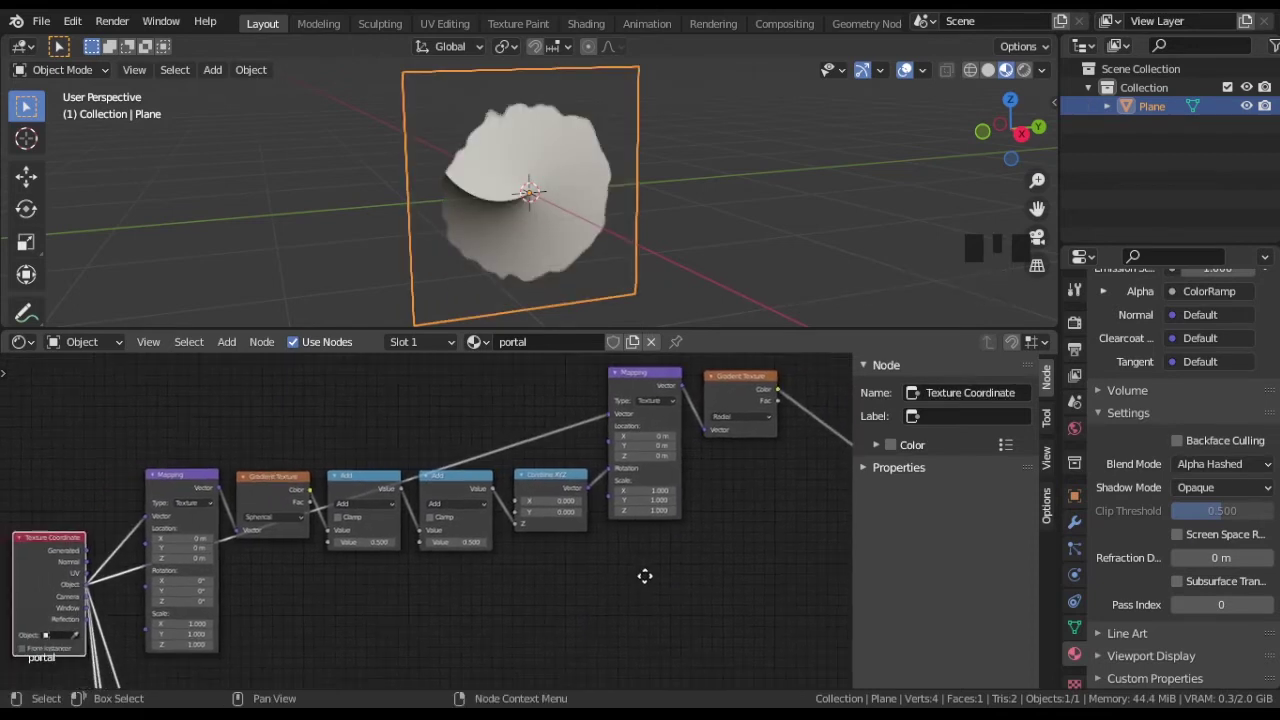
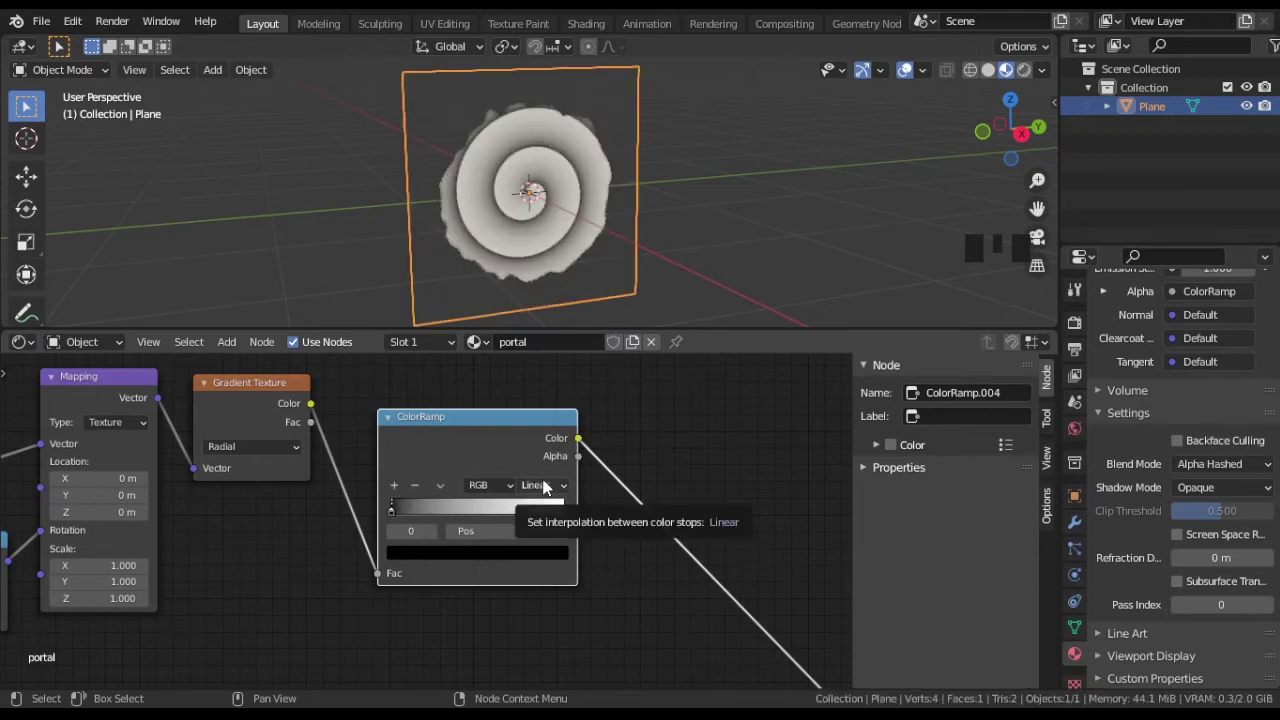
Set the spiral ColorRamp to Constant interpolation and reposition its white stop.
left_click_drag(550, 482, 561, 579)
left_click(569, 517)
left_click(400, 516)
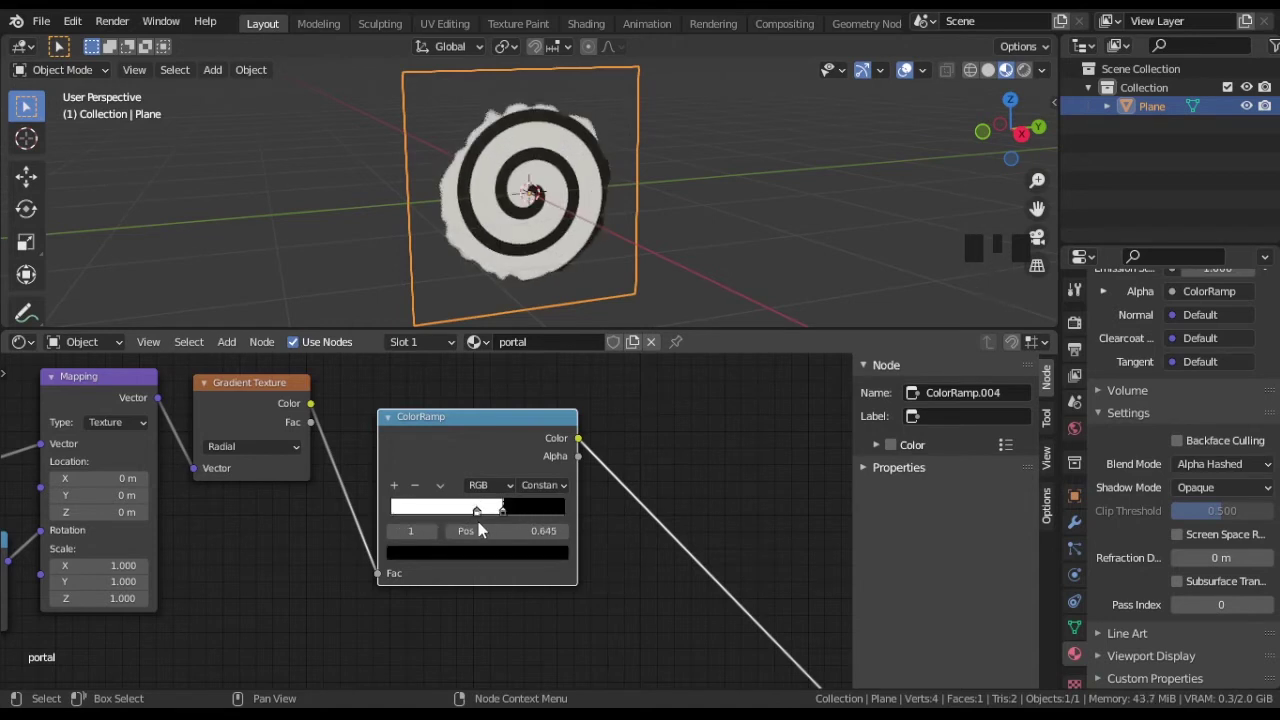
left_click_drag(481, 519, 585, 145)
scroll("down", 3)
left_click_drag(585, 145, 585, 145)
left_click_drag(585, 145, 585, 145)
left_click(585, 145)
Add a Mix node blending the spiral with the Lighten result before the green ramp.
key("g")
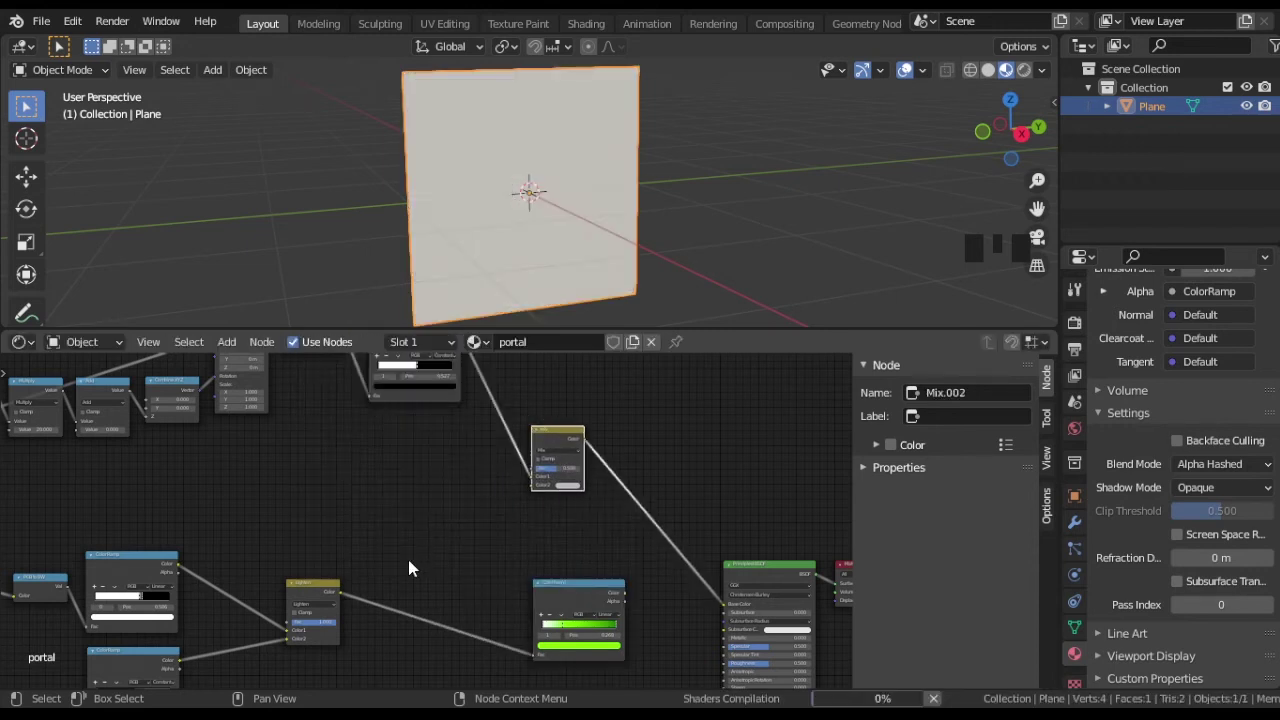
left_click_drag(348, 599, 513, 633)
left_click_drag(529, 655, 586, 586)
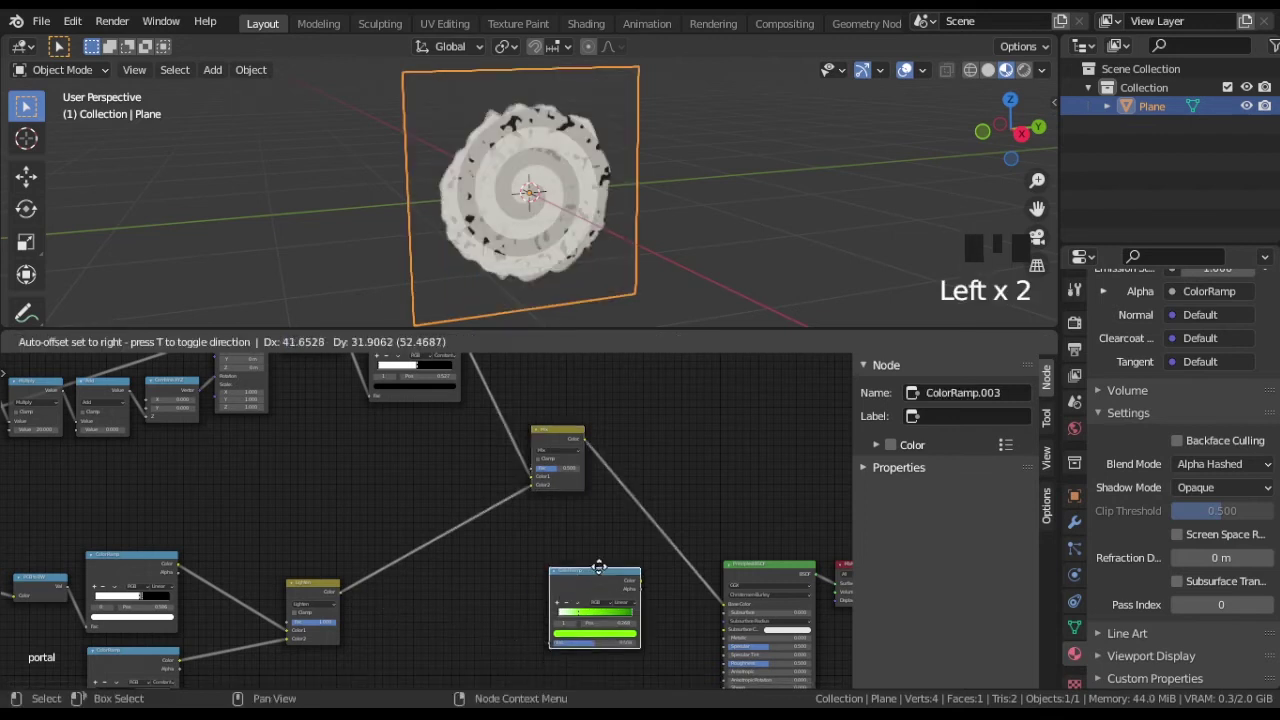
middle_click(641, 481)
scroll("down", 3)
left_click_drag(245, 531, 510, 586)
scroll("up", 3)
left_click(394, 495)
key("shift+d")
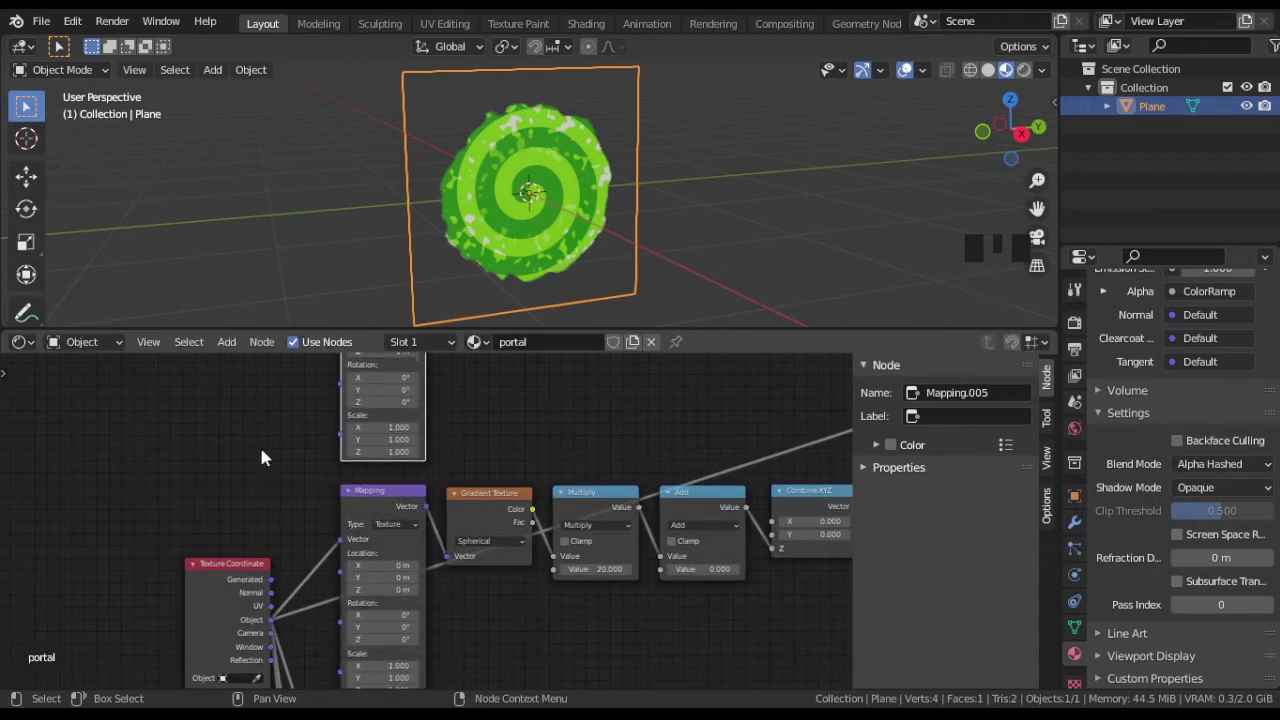
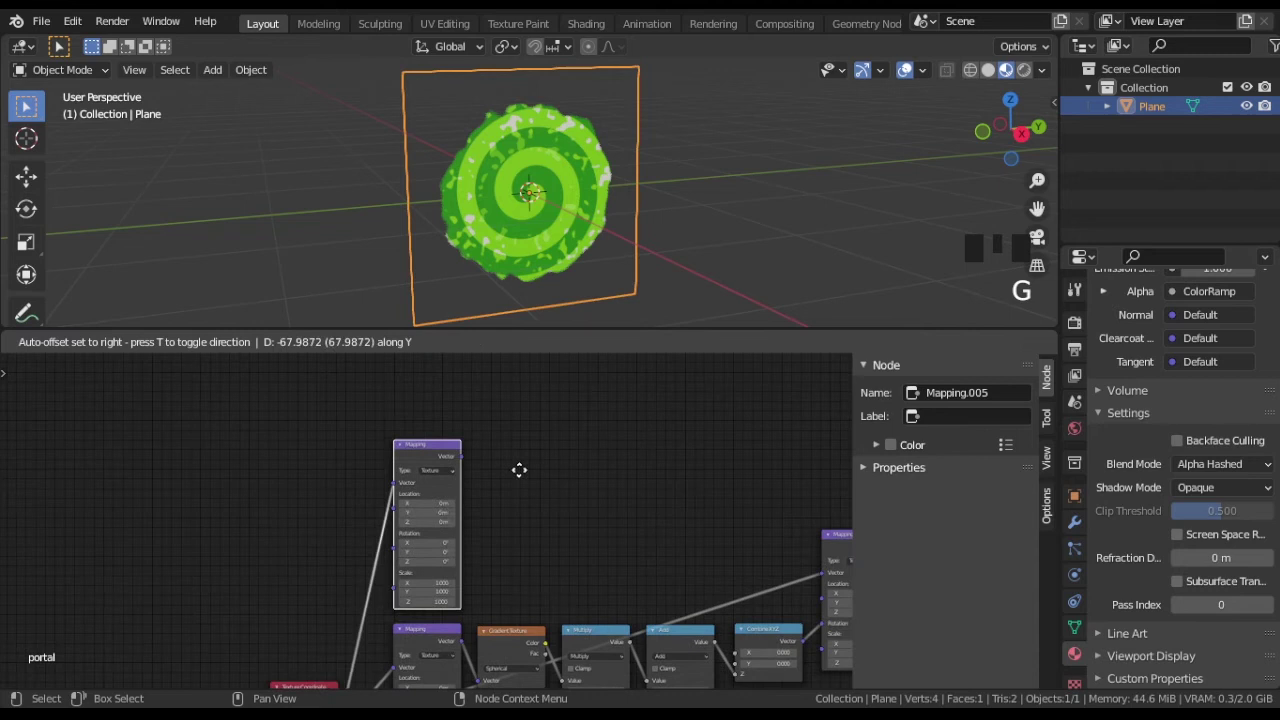
Add a Wave Texture fed by the new Mapping, set to Rings along Z with scale 1.3 and distortion 7.
key("shift+a")
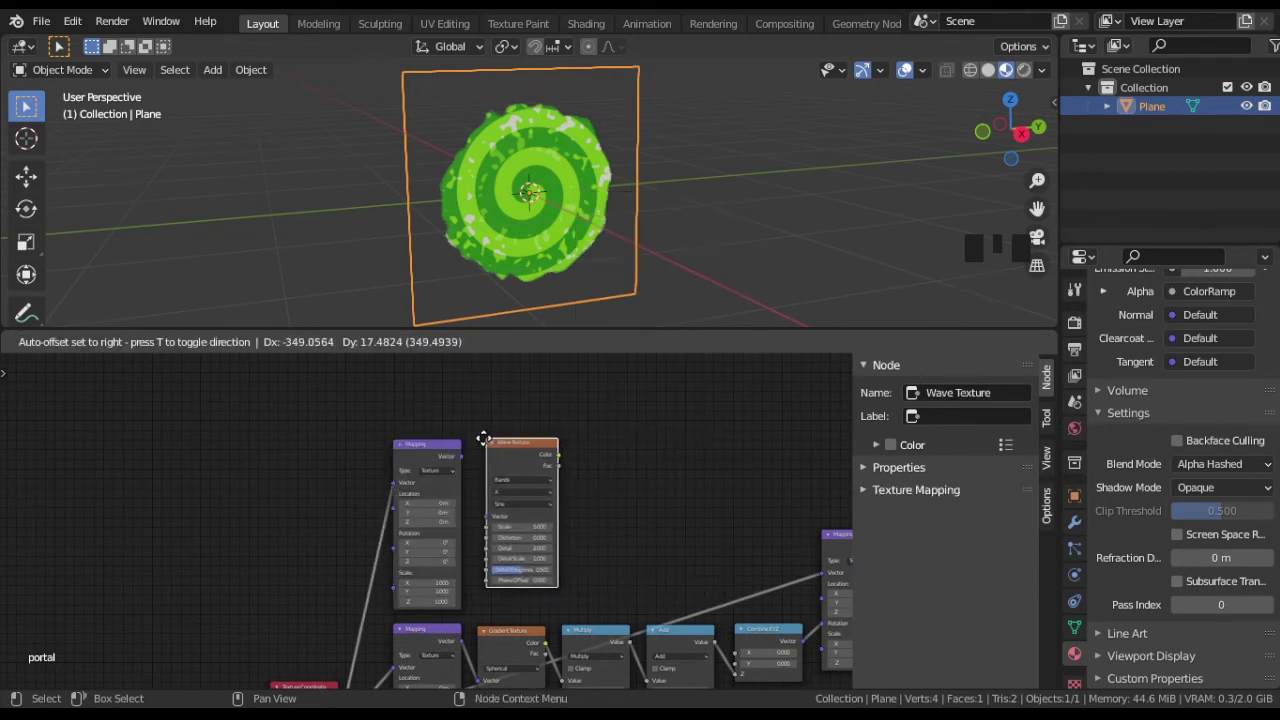
scroll("up", 3)
left_click_drag(588, 458, 518, 517)
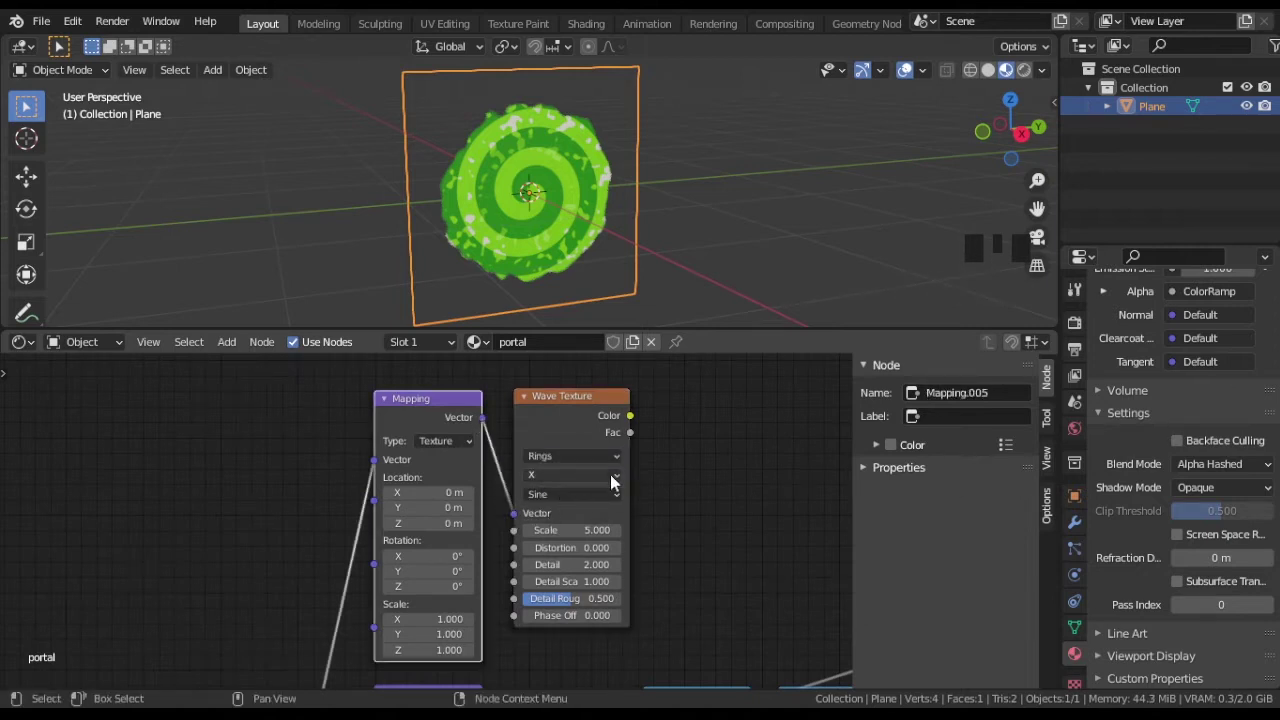
left_click_drag(618, 478, 736, 502)
left_click_drag(736, 502, 422, 526)
scroll("down", 3)
left_click_drag(610, 519, 801, 508)
left_click(801, 508)
Duplicate the hard-edged Constant ColorRamp to take the wave rings output.
key("shift+d")
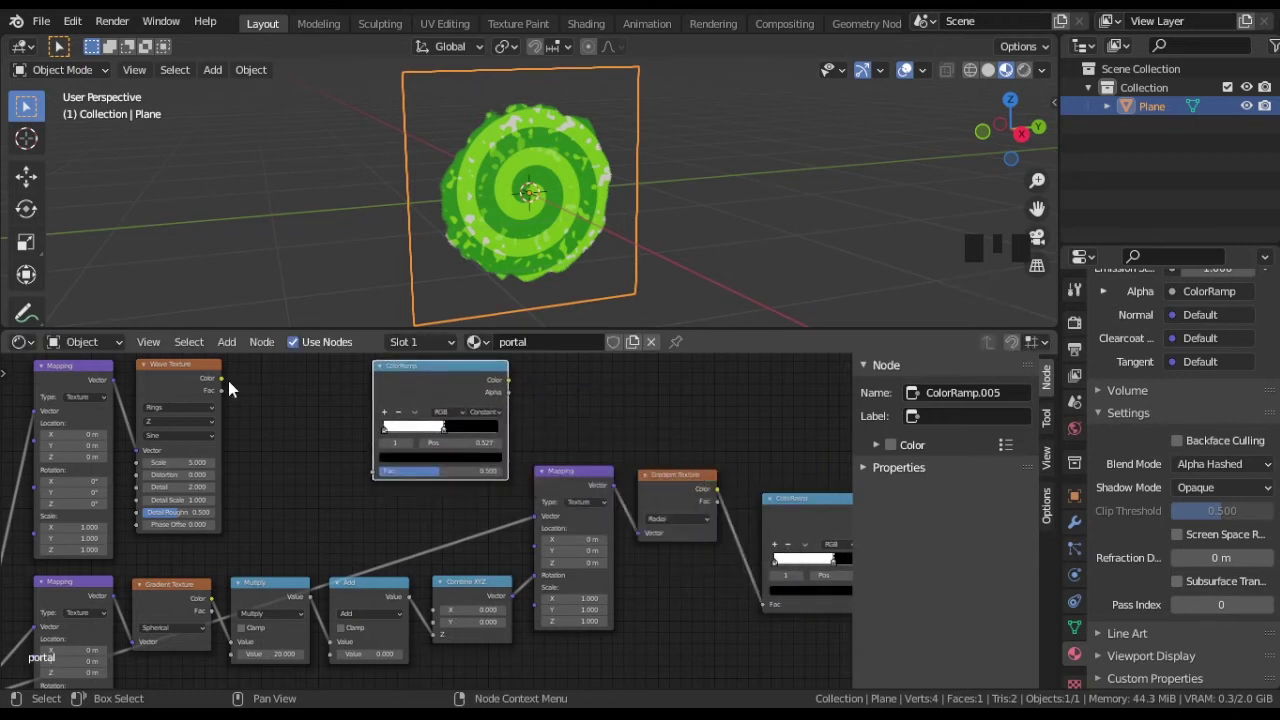
left_click_drag(899, 464, 899, 464)
middle_click(899, 464)
left_click(899, 464)
key("g")
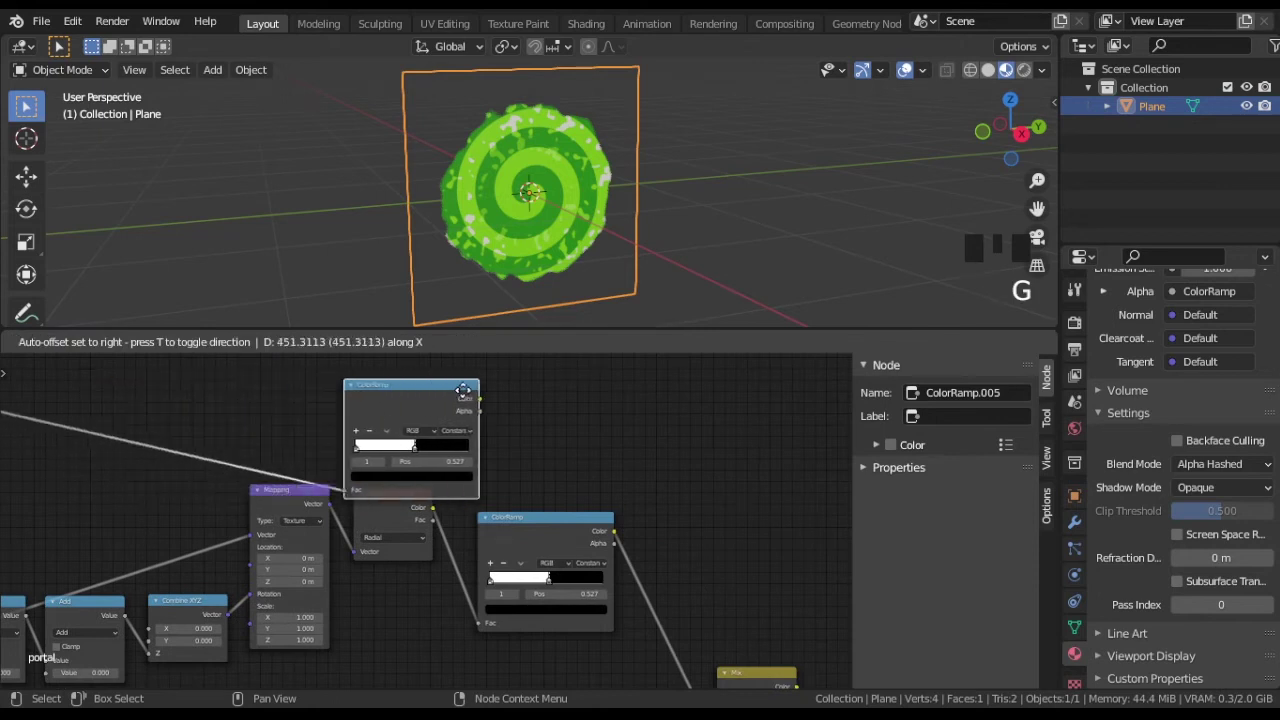
middle_click(763, 547)
key("shift+a")
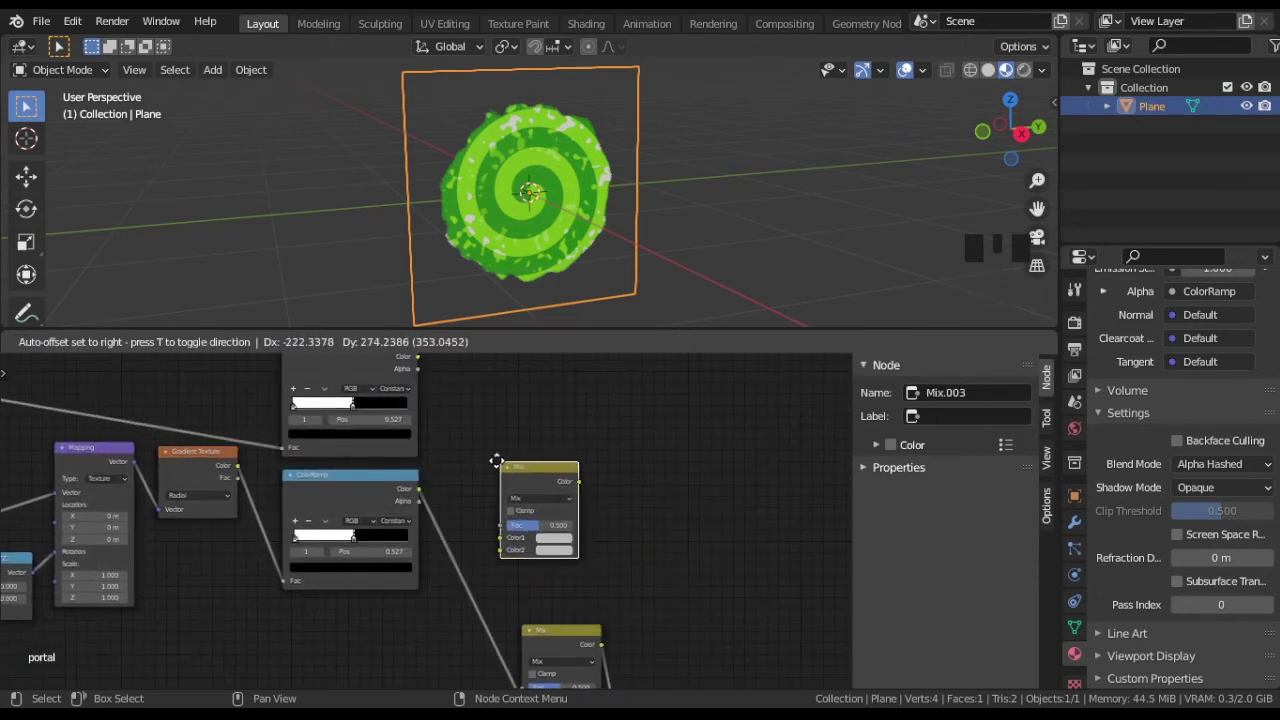
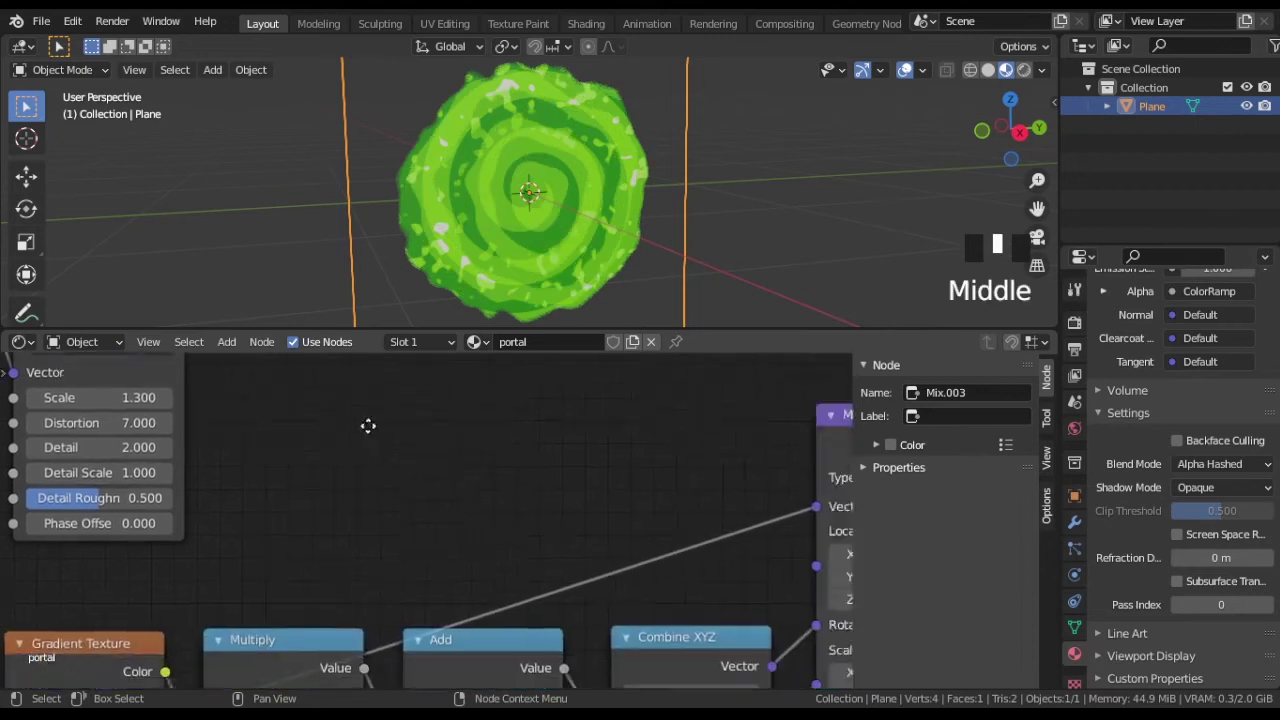
Add stops to the ColorRamp and tune them to pale and dark green shades in the HSV picker.
scroll("down", 3)
left_click_drag(771, 557, 588, 499)
scroll("up", 3)
left_click_drag(475, 532, 570, 573)
left_click_drag(467, 534, 552, 567)
left_click_drag(554, 567, 663, 571)
left_click_drag(663, 571, 677, 411)
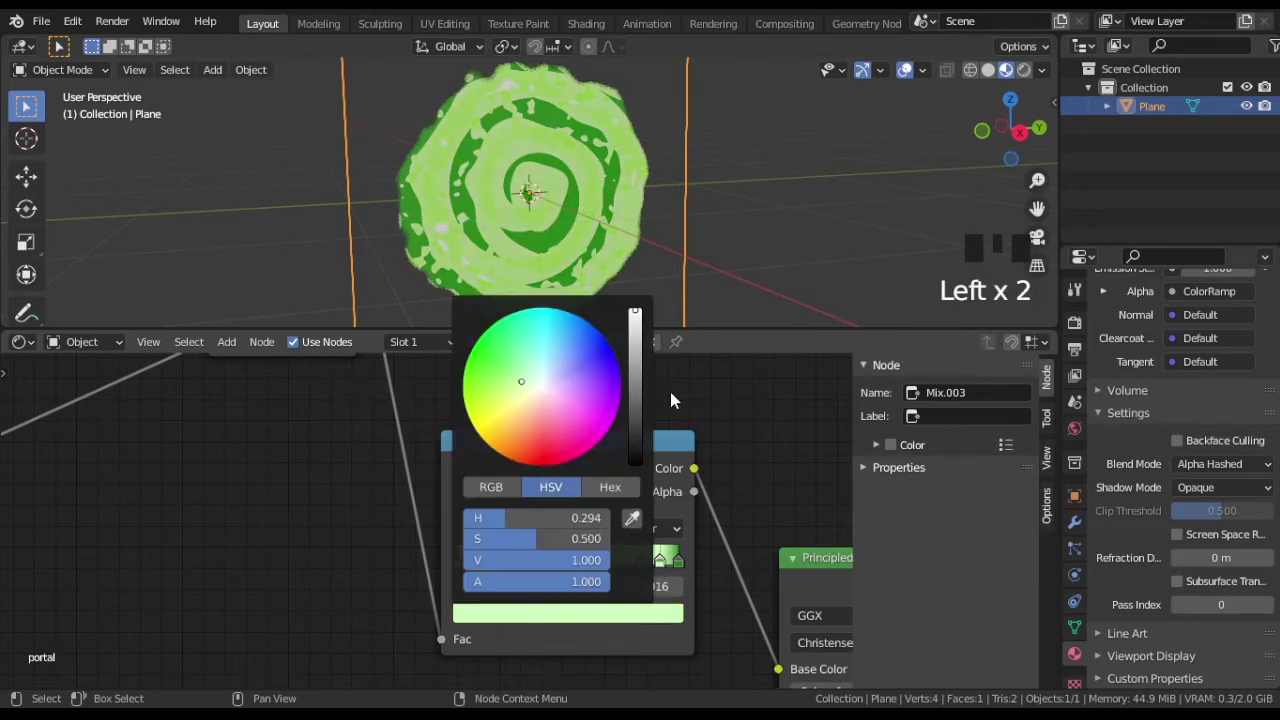
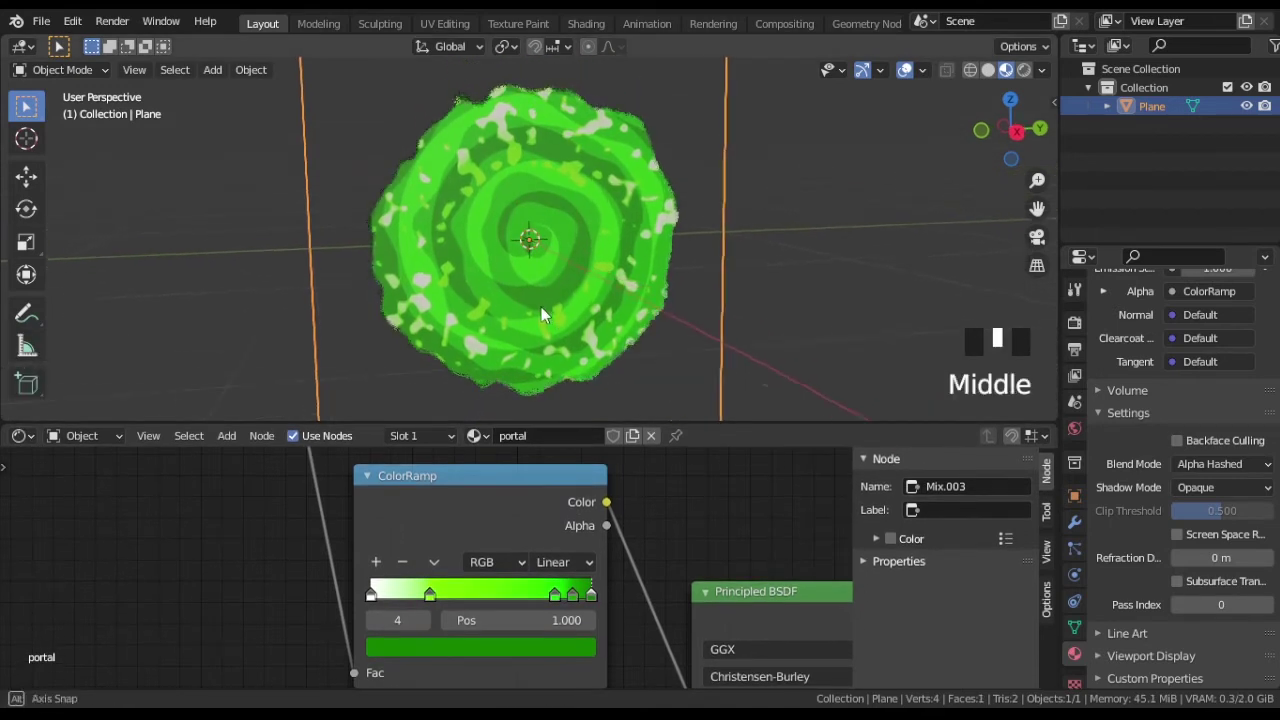
Place a Value node near the Texture Coordinate node and start adding a Combine XYZ via Shift+A.
scroll("down", 3)
left_click_drag(288, 591, 429, 600)
scroll("up", 3)
left_click(445, 463)
key("g")
middle_click(335, 613)
scroll("up", 3)
key("shift+a")
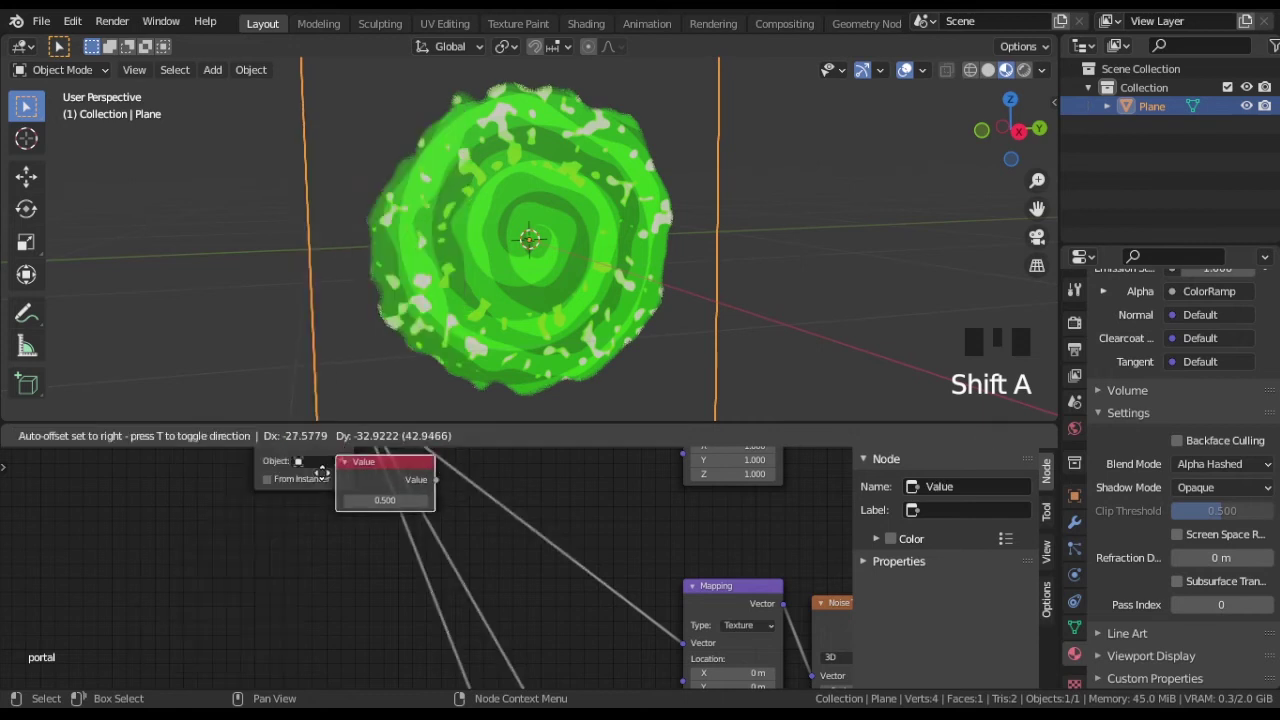
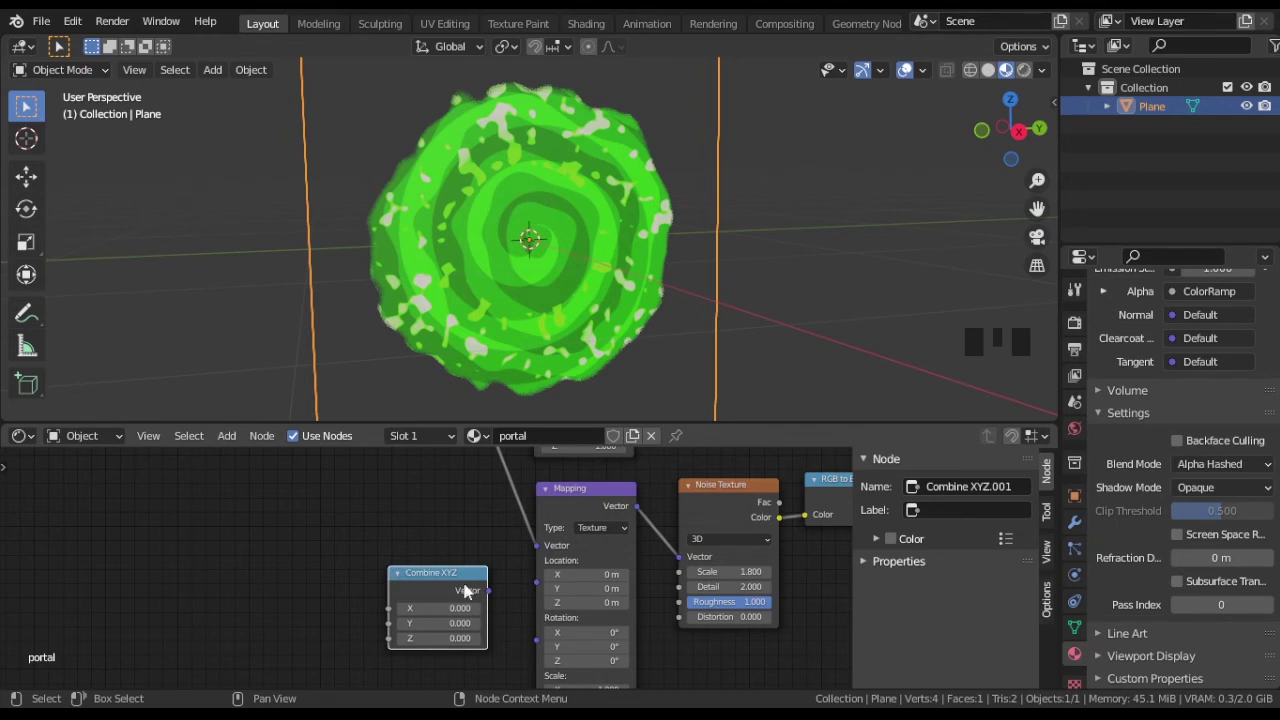
Link Combine XYZ to the Mapping Location and Rotation, with a Multiply node between Value and its Z.
left_click_drag(495, 596, 497, 597)
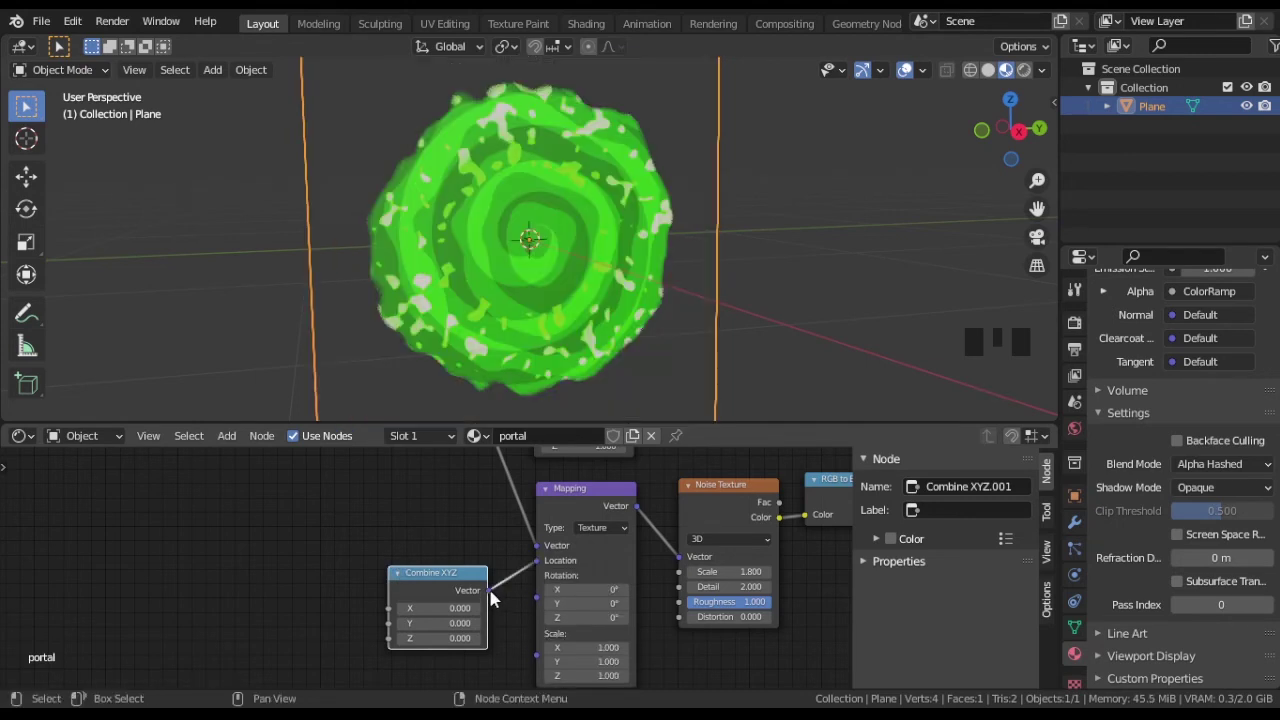
left_click_drag(497, 597, 519, 607)
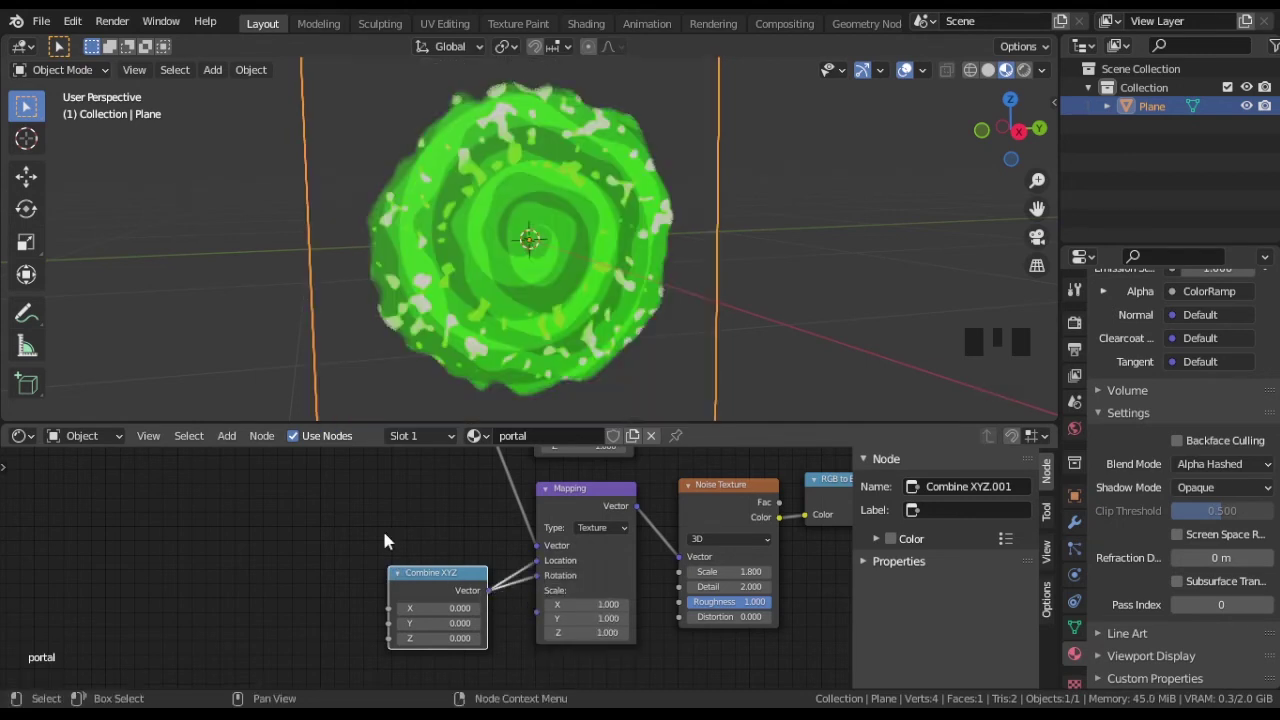
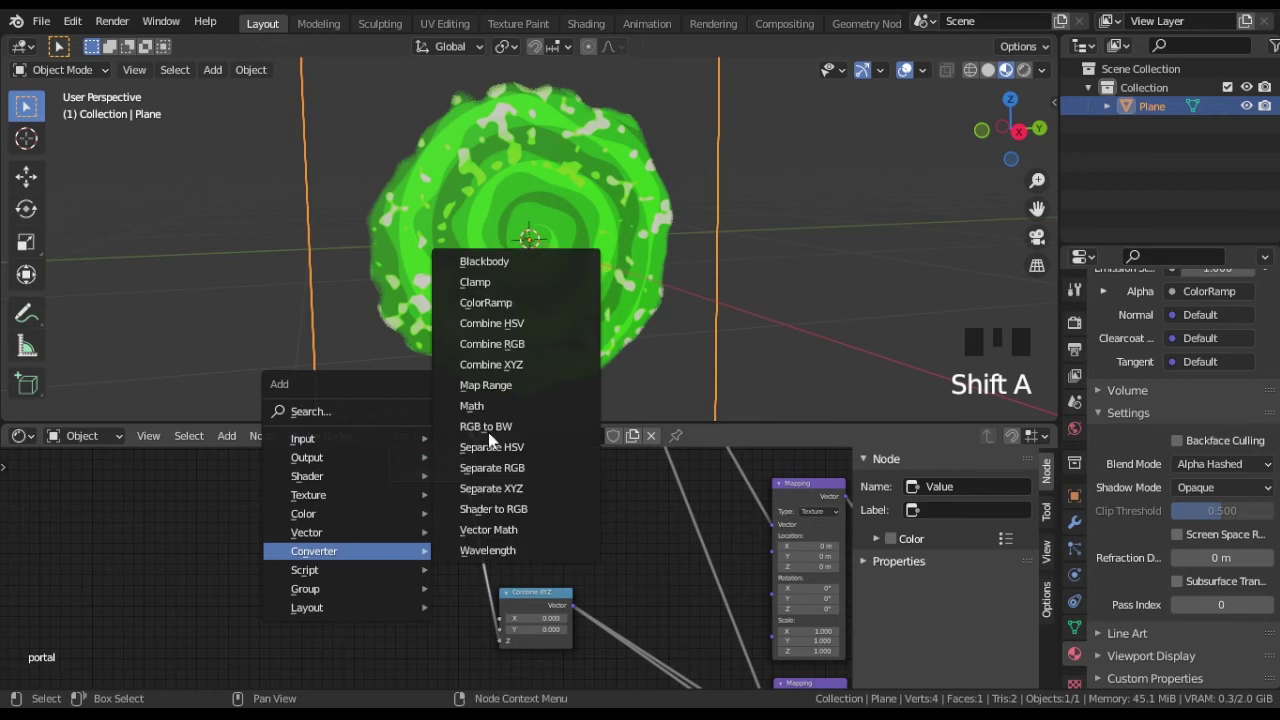
left_click_drag(546, 534, 521, 563)
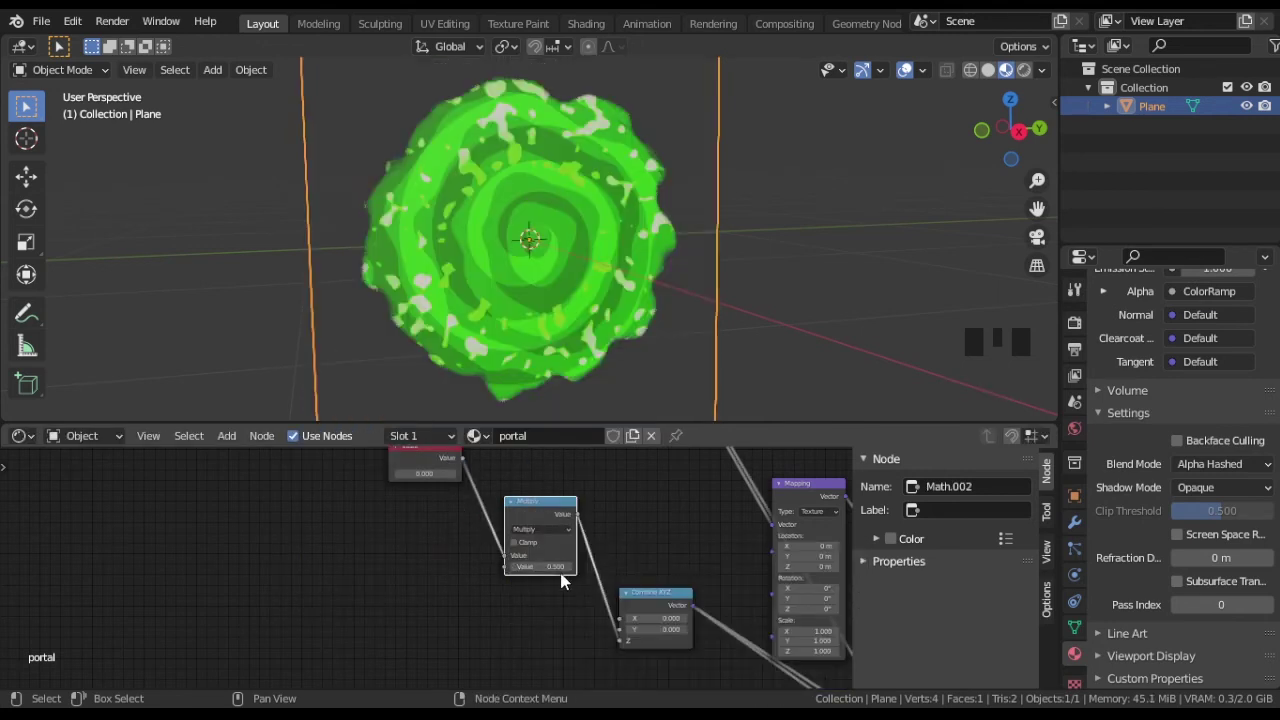
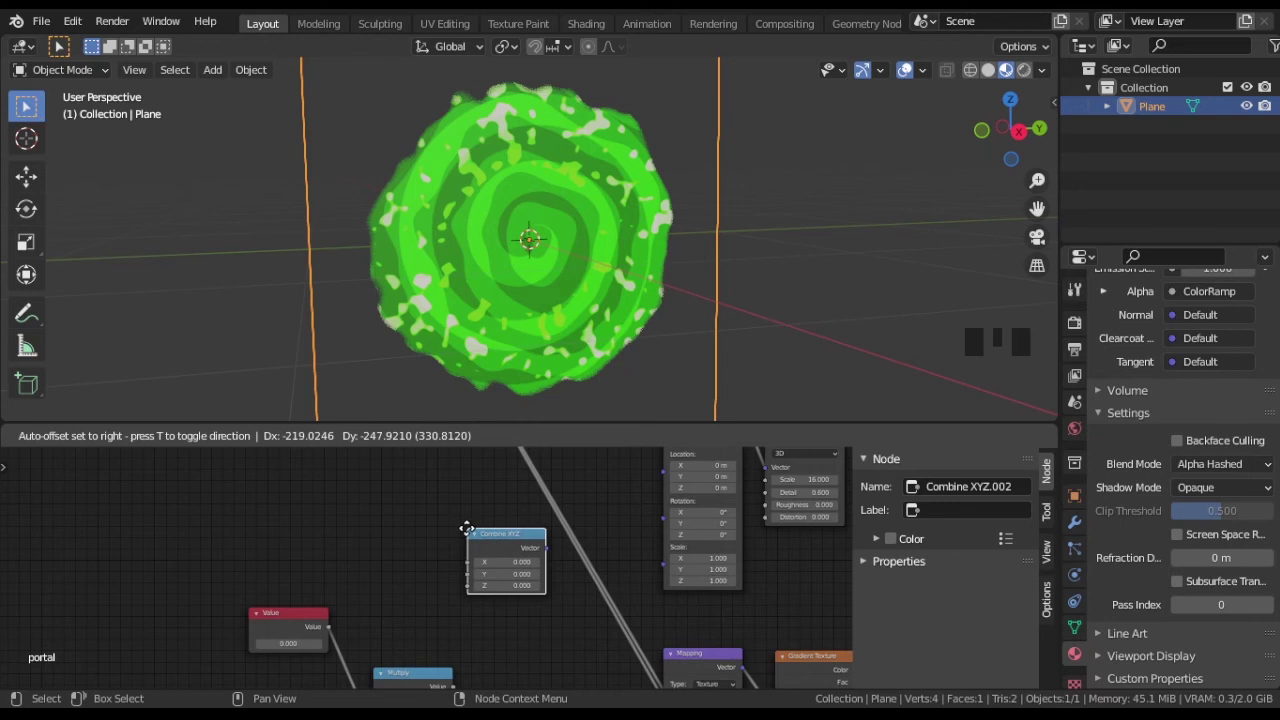
Duplicate Combine XYZ so two feed the second Mapping's Rotation and Location, and add two Multiply nodes.
left_click_drag(554, 550, 632, 514)
left_click_drag(632, 514, 631, 603)
key("shift+d")
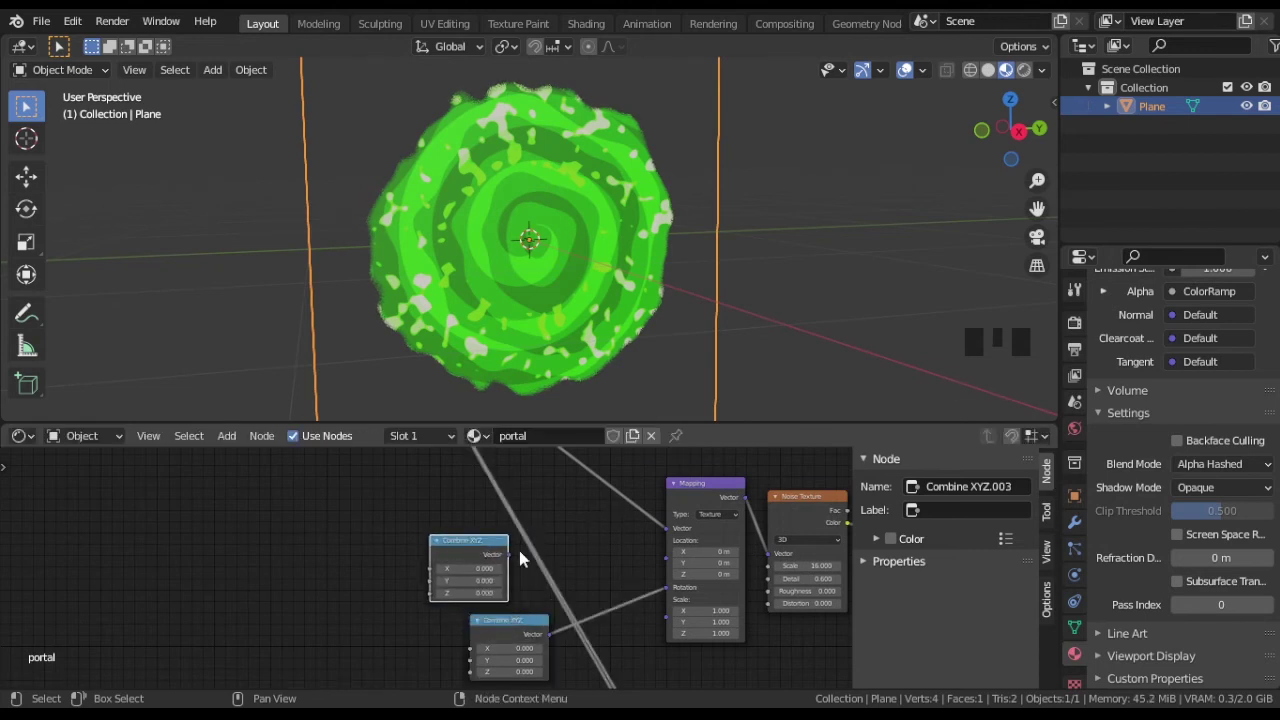
left_click_drag(528, 564, 586, 569)
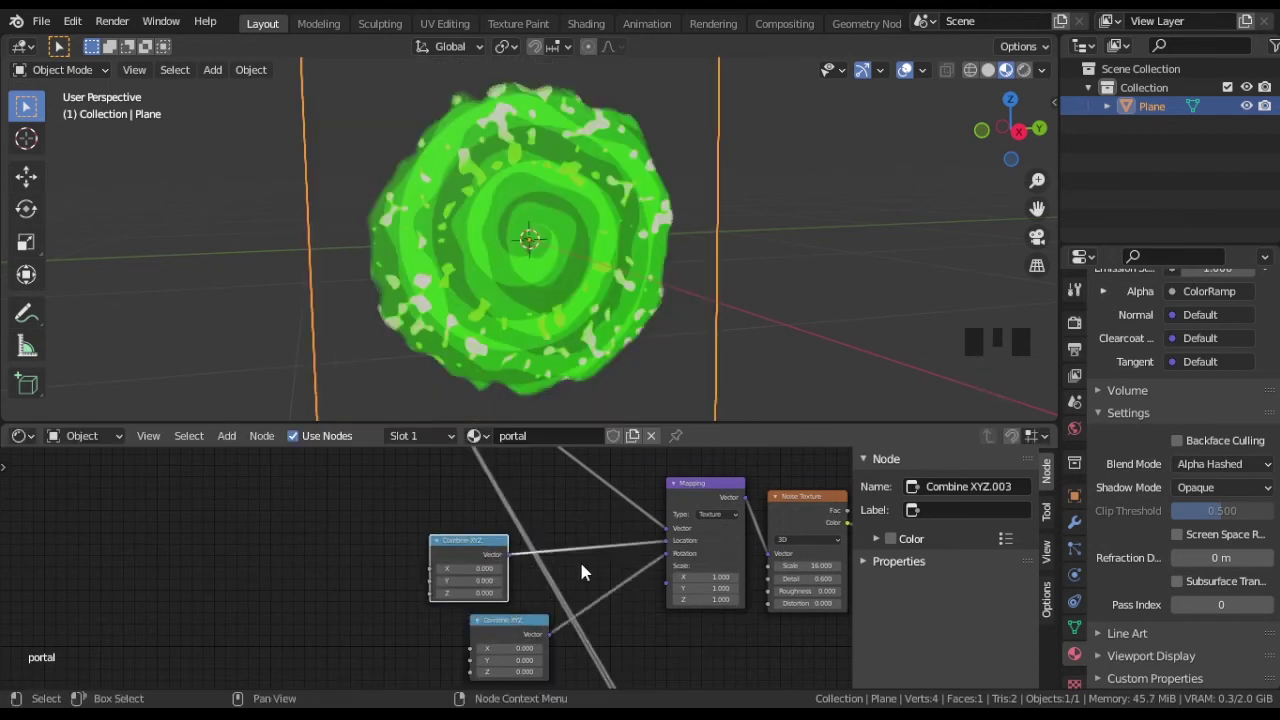
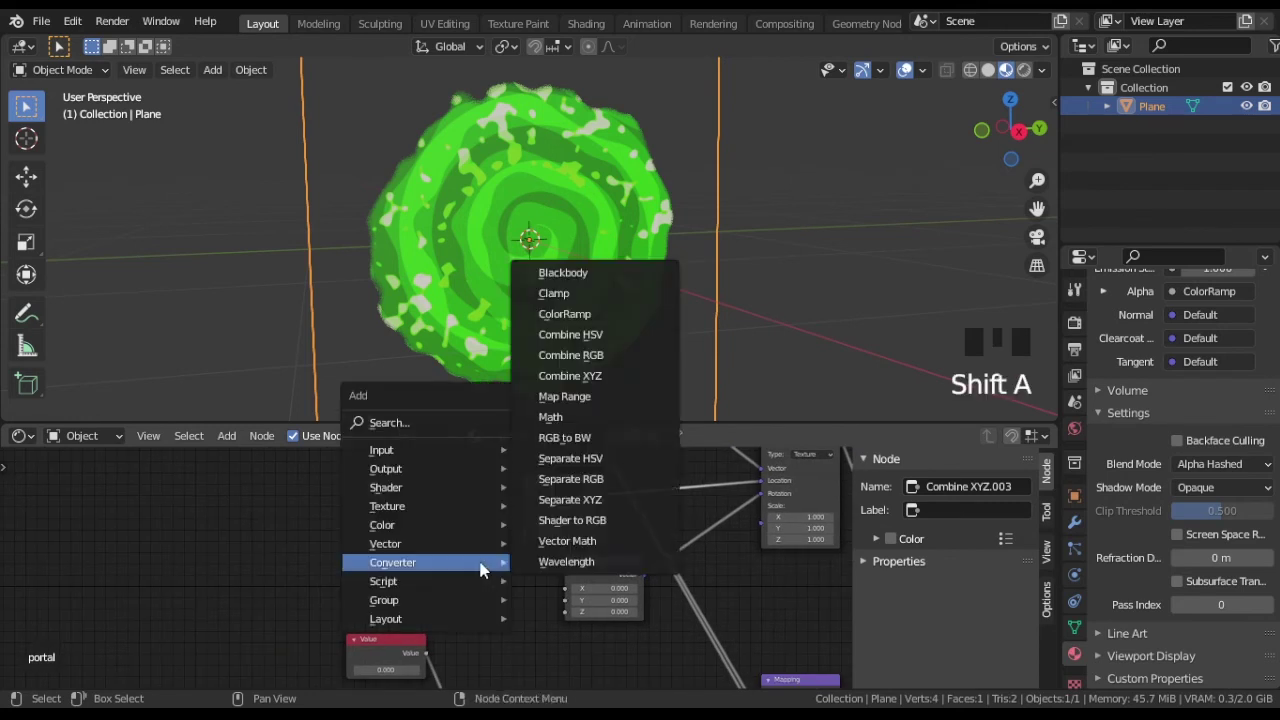
left_click_drag(457, 514, 470, 567)
key("shift+d")
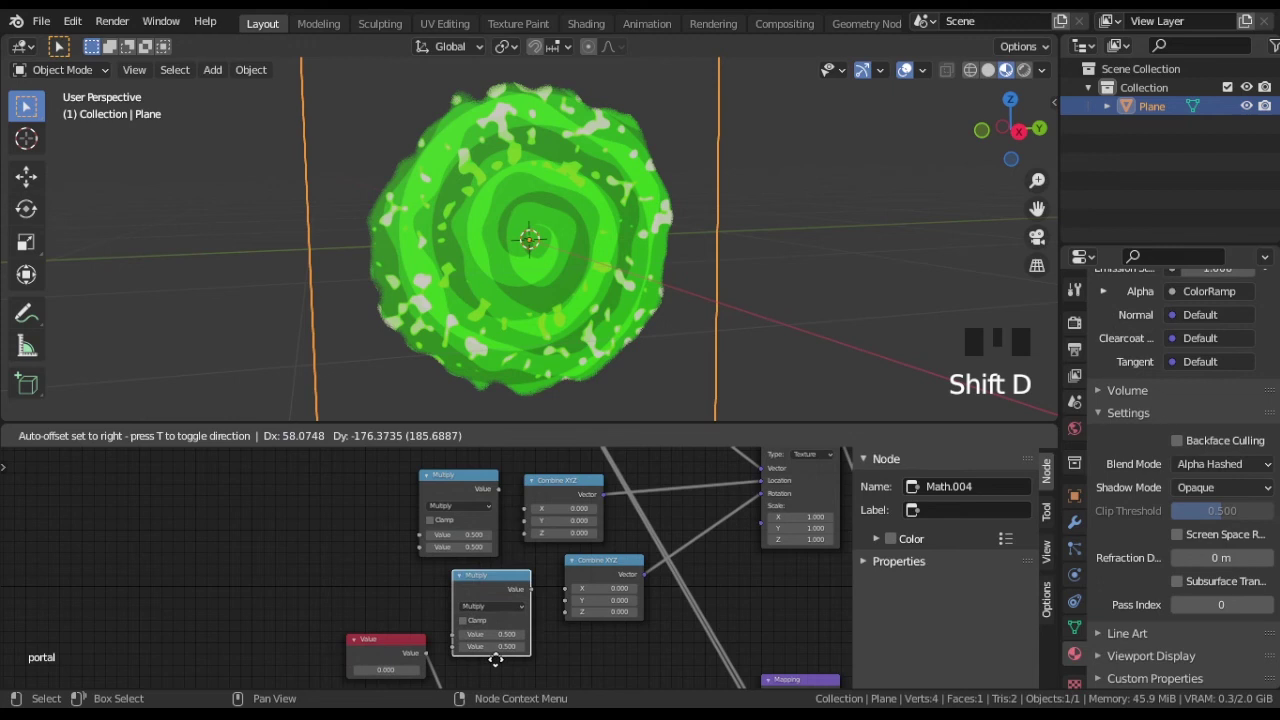
Wire each Multiply output into its Combine XYZ Z input and link the Value node in.
middle_click(592, 643)
scroll("up", 3)
left_click(543, 571)
middle_click(504, 477)
left_click_drag(488, 505, 518, 566)
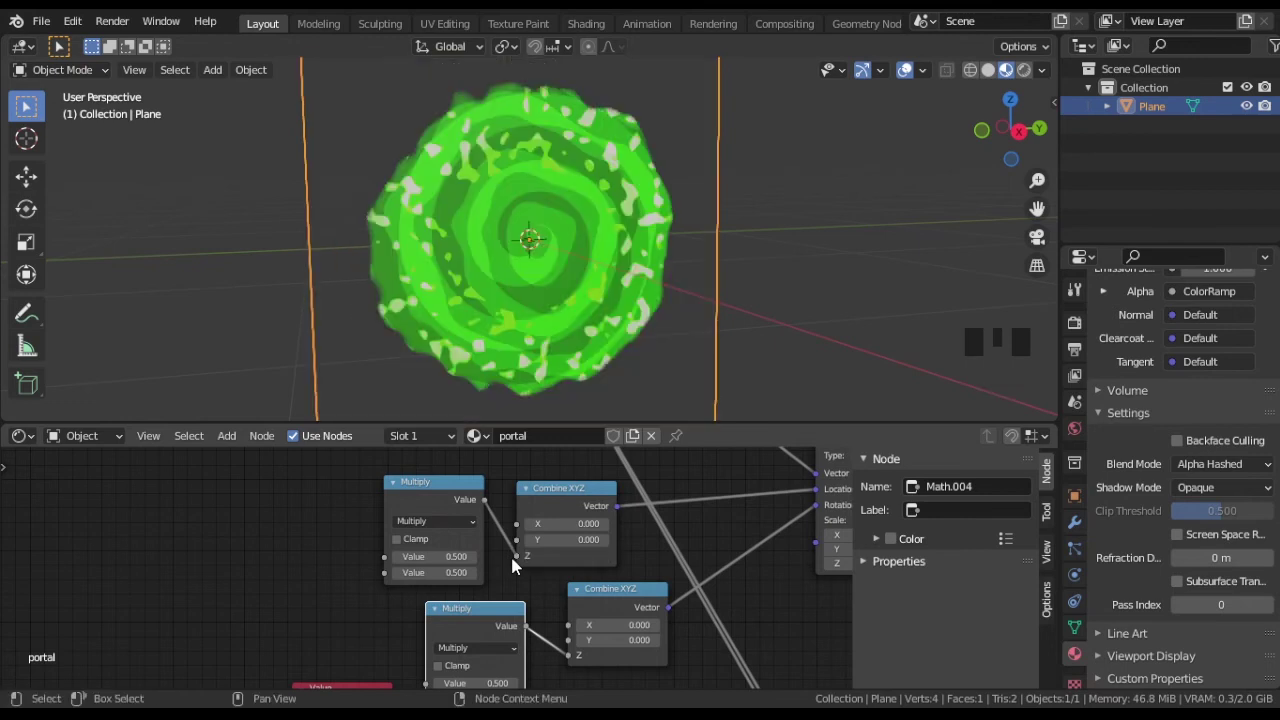
left_click_drag(503, 572, 389, 642)
left_click(389, 642)
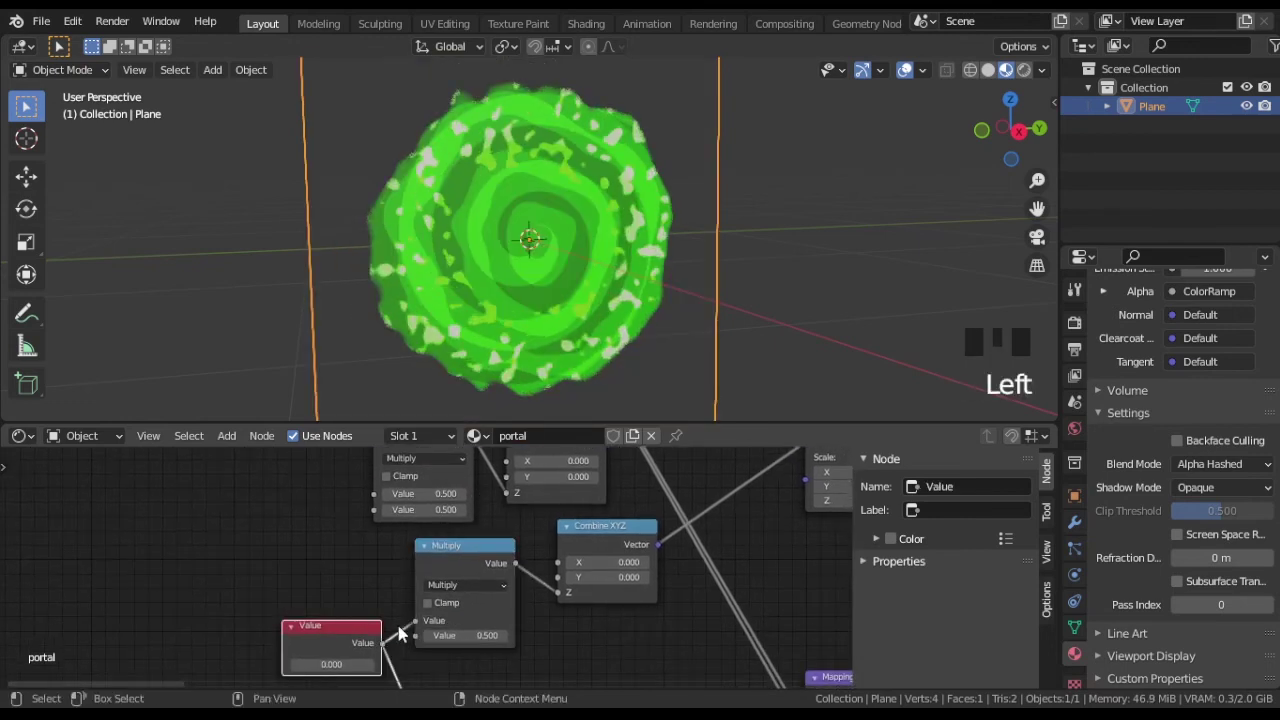
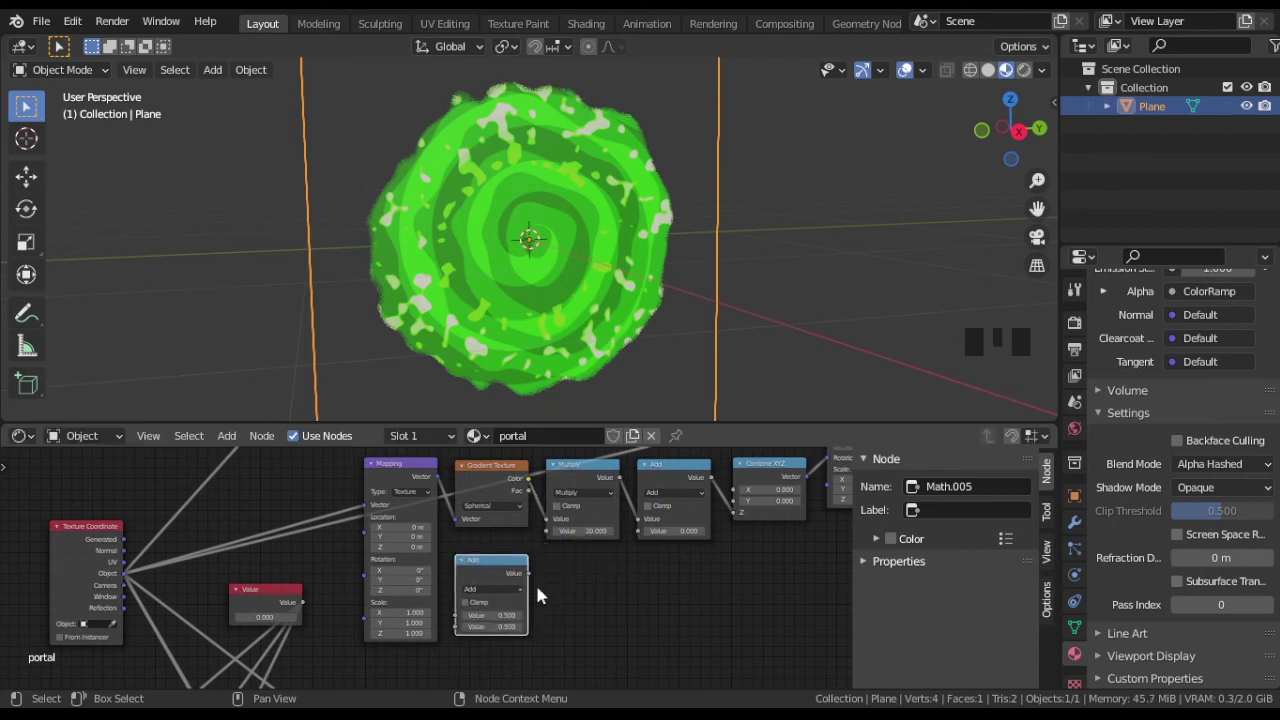
Set the new math nodes to Multiply and feed the Value node into them for the Add chain and Phase Offset.
left_click_drag(536, 575, 333, 650)
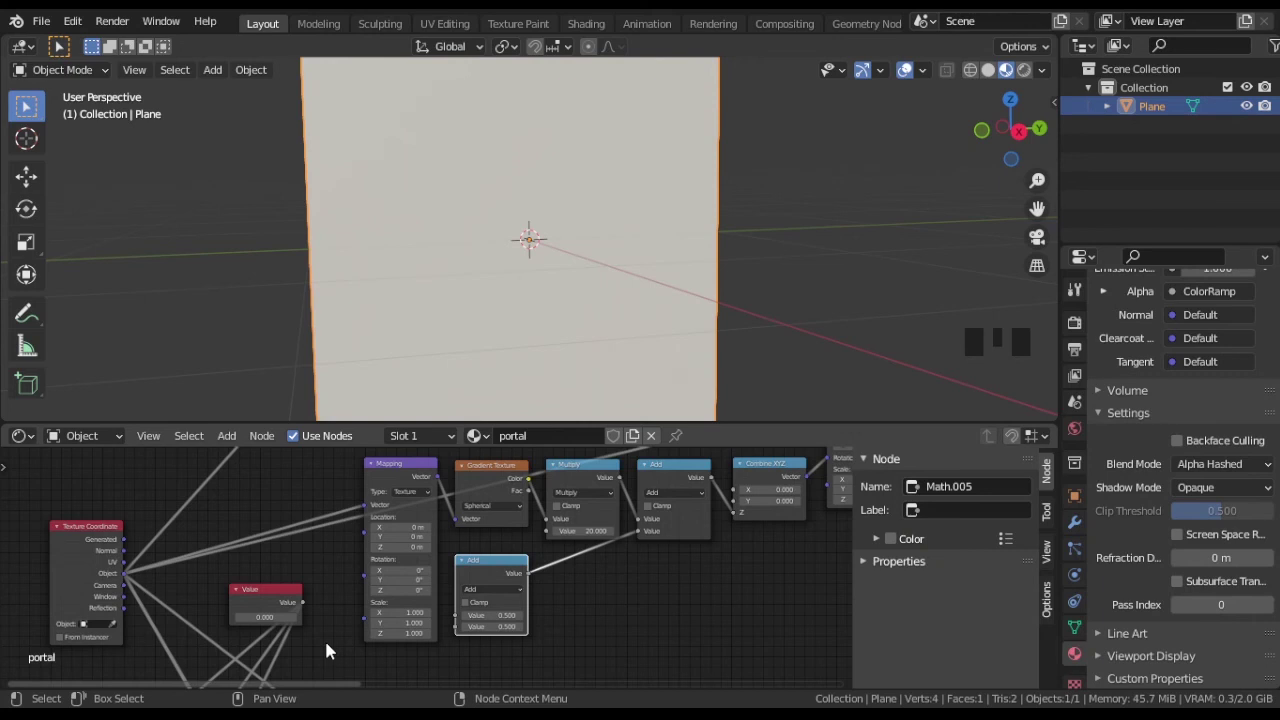
left_click(310, 607)
left_click_drag(490, 595, 512, 481)
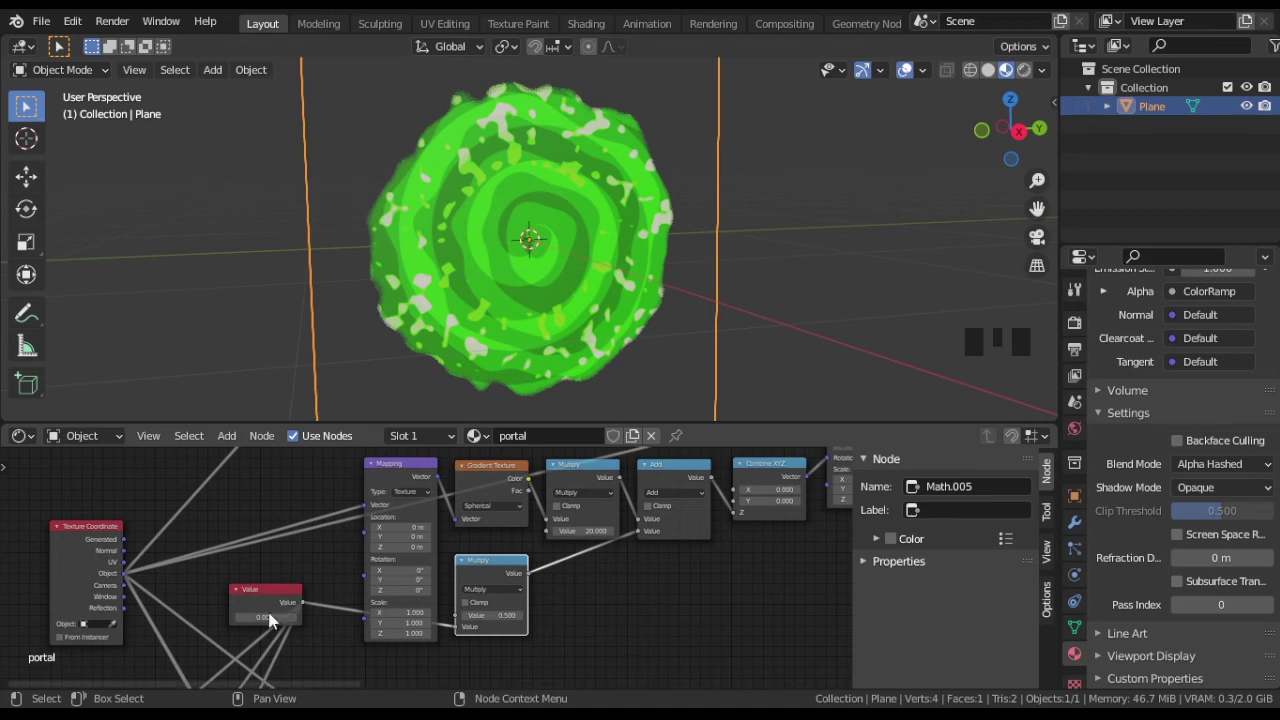
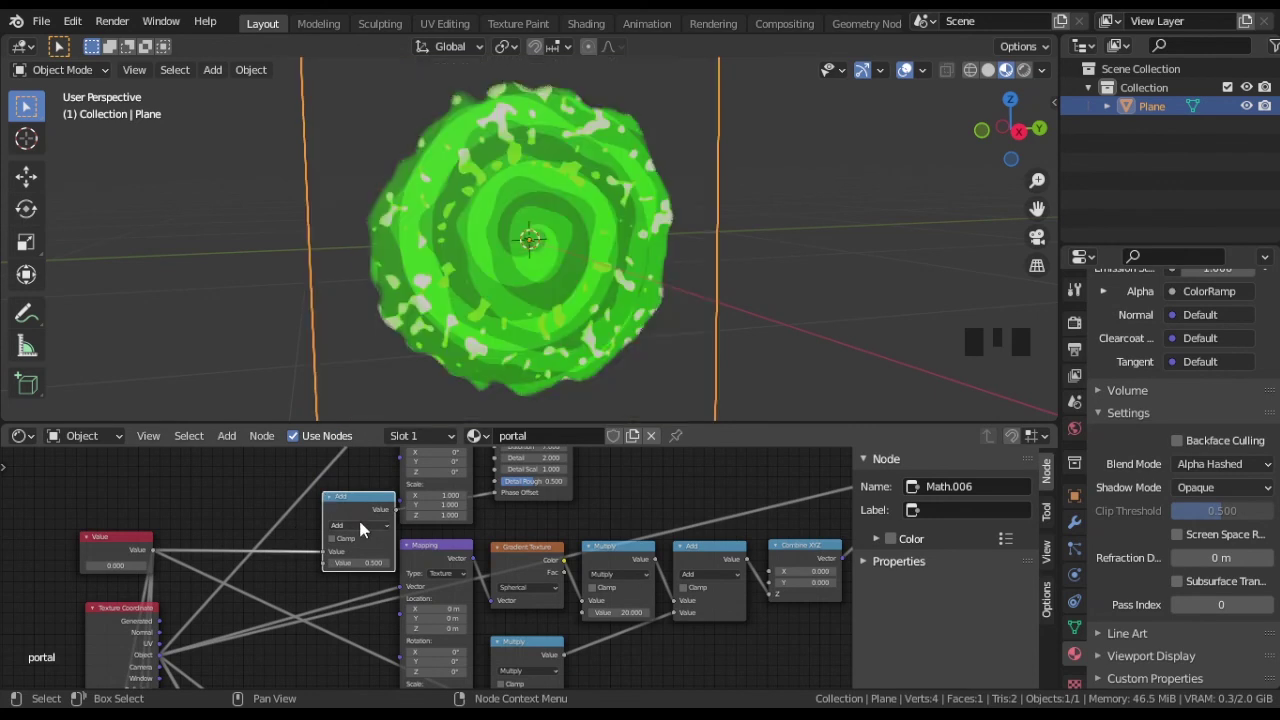
left_click_drag(367, 529, 362, 585)
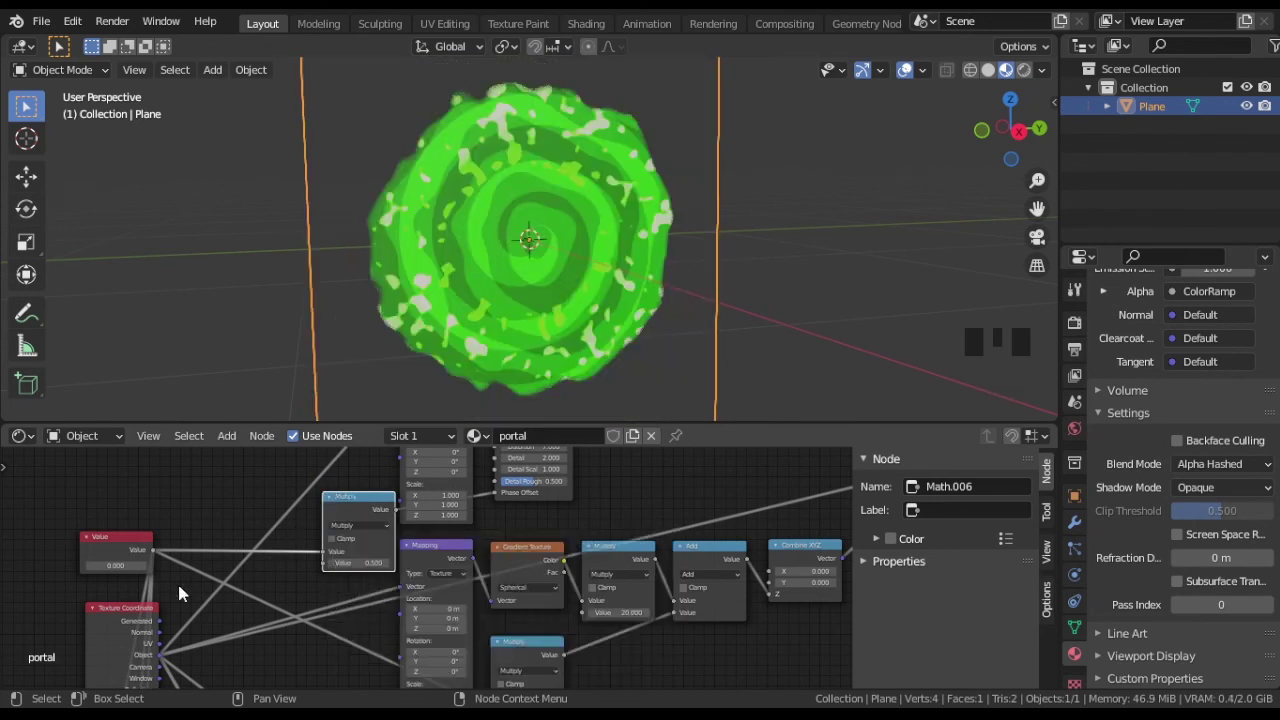
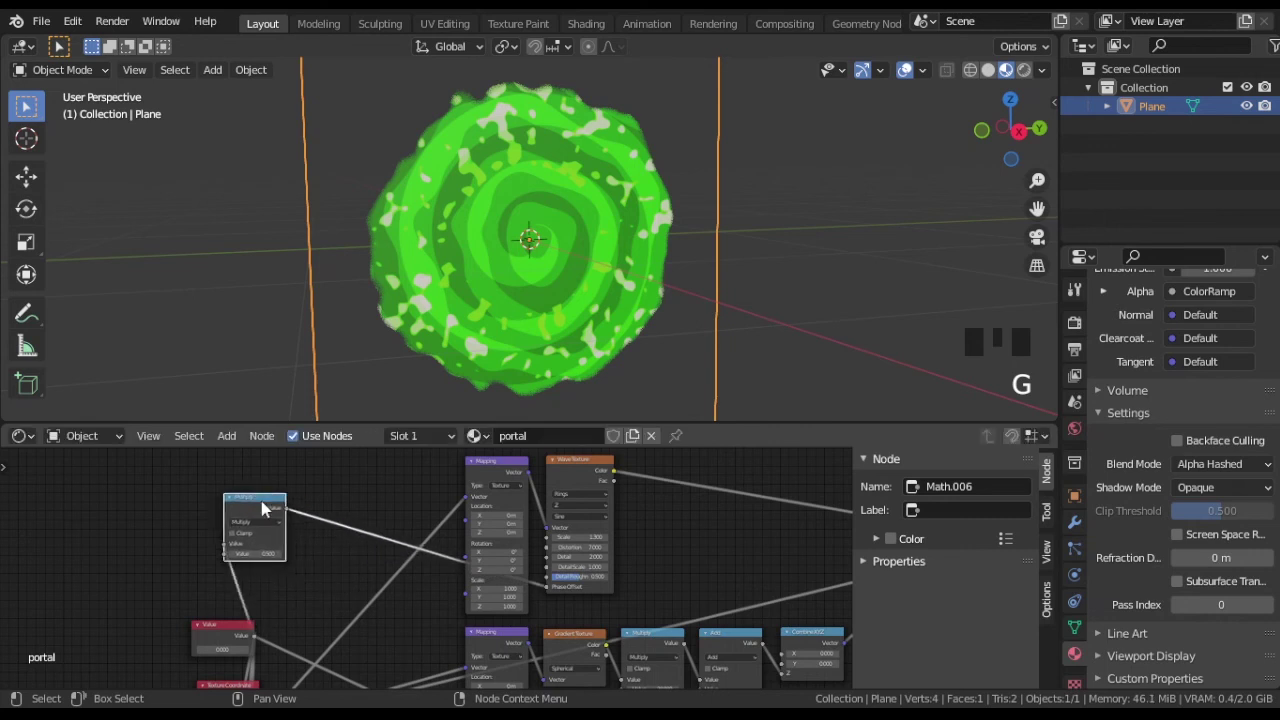
Reposition the Multiply node and add a Combine XYZ above it plus another math node.
left_click(335, 598)
left_click(233, 629)
key("g")
left_click(258, 506)
key("g")
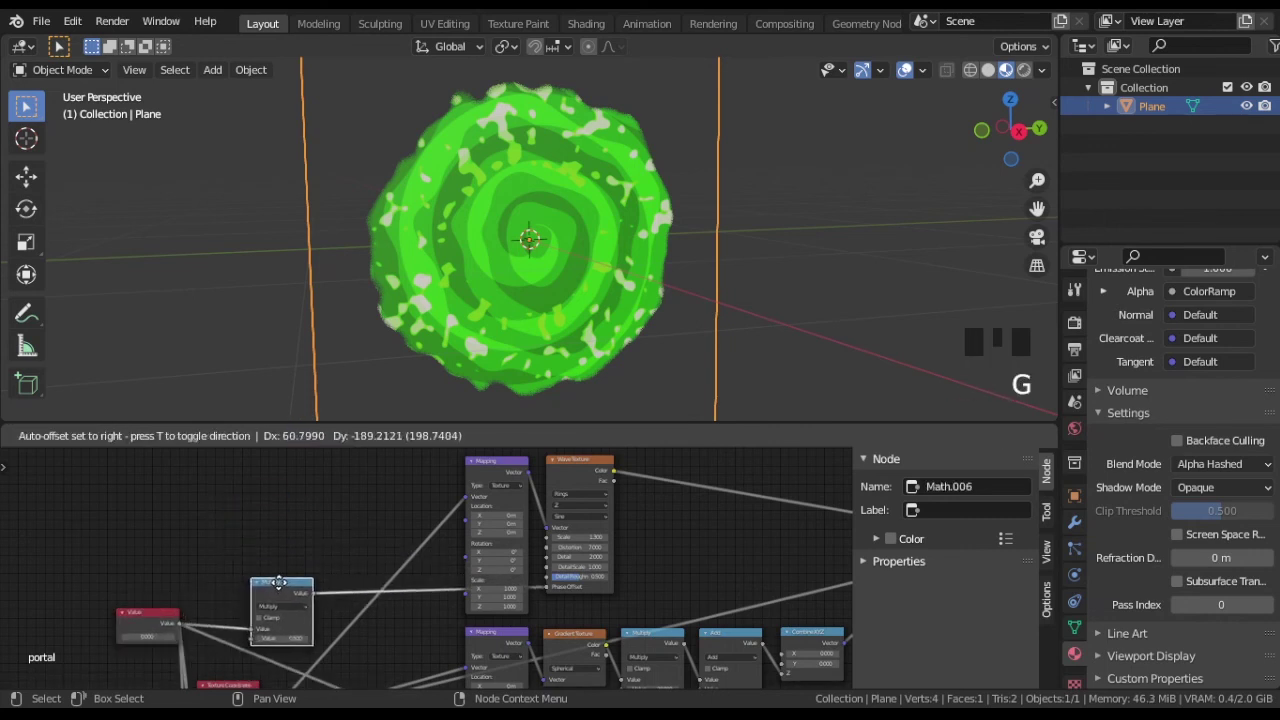
key("shift+a")
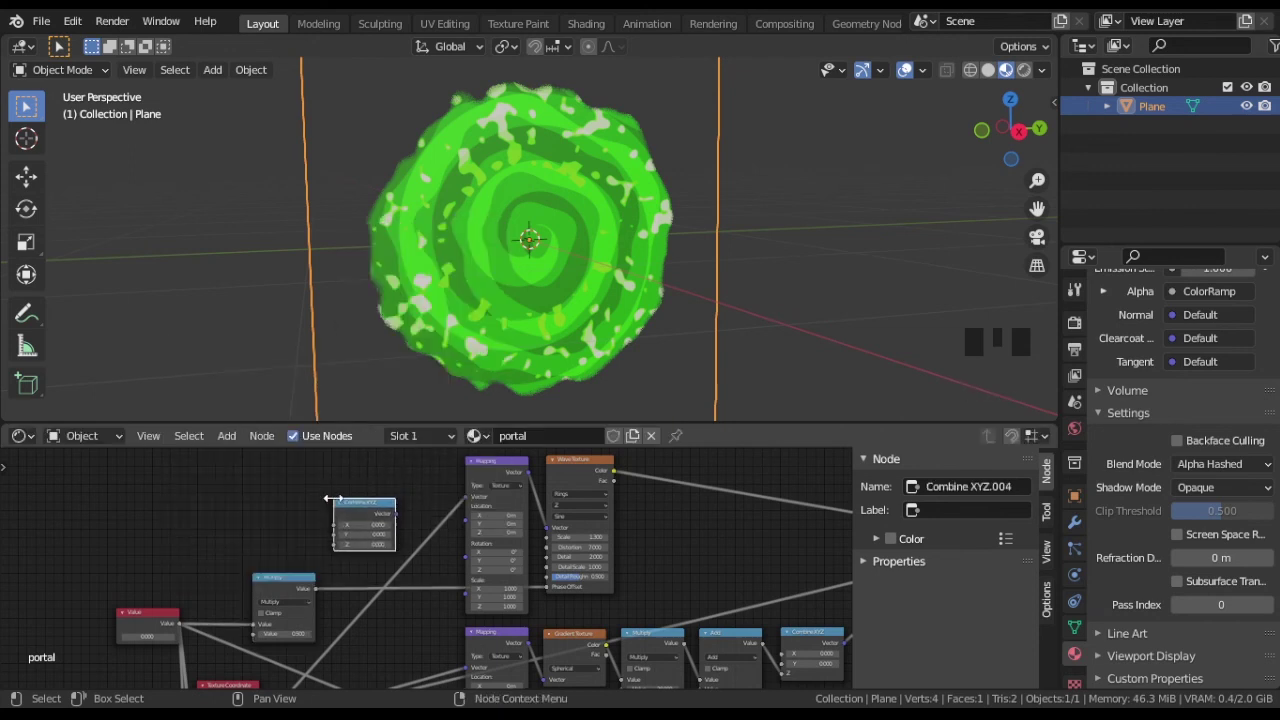
left_click_drag(404, 521, 439, 554)
scroll("up", 3)
middle_click(185, 553)
key("shift+a")
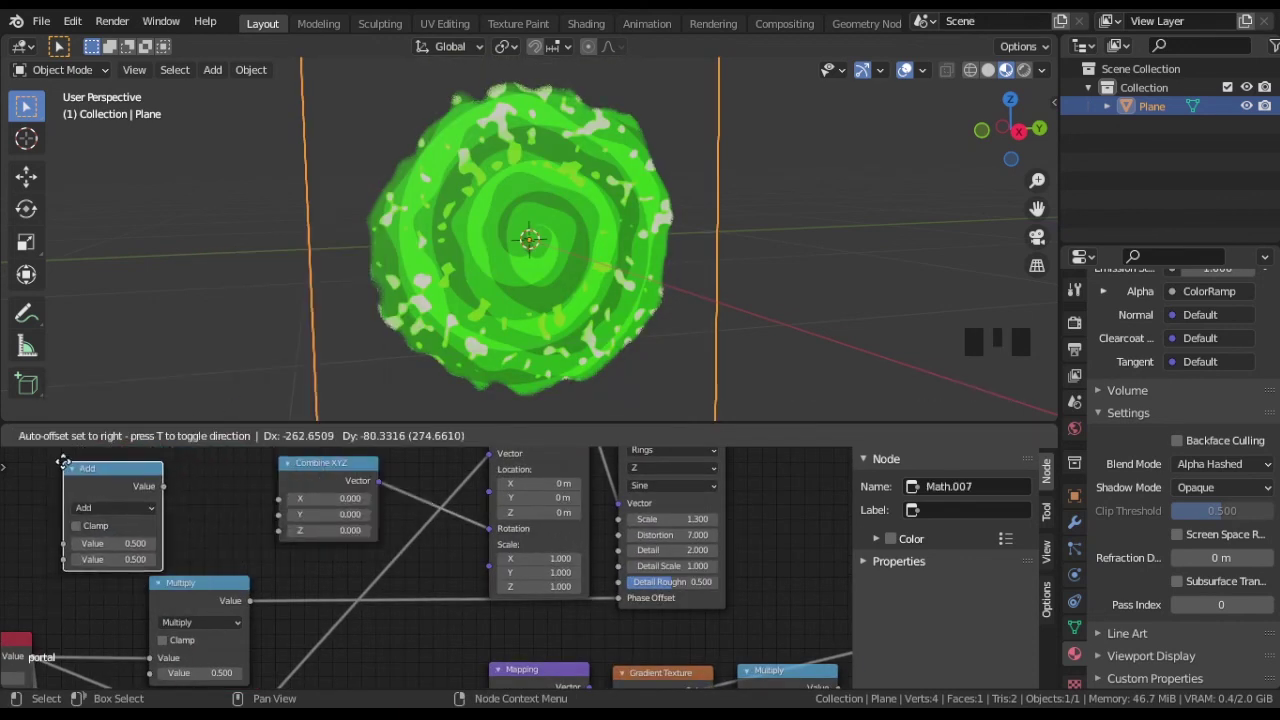
Link Multiply to Combine XYZ Z, its Vector to the wave Mapping Rotation, Value into Multiply, Value 9.9.
left_click_drag(176, 487, 34, 543)
left_click_drag(101, 514, 19, 569)
left_click_drag(19, 569, 210, 645)
left_click(210, 645)
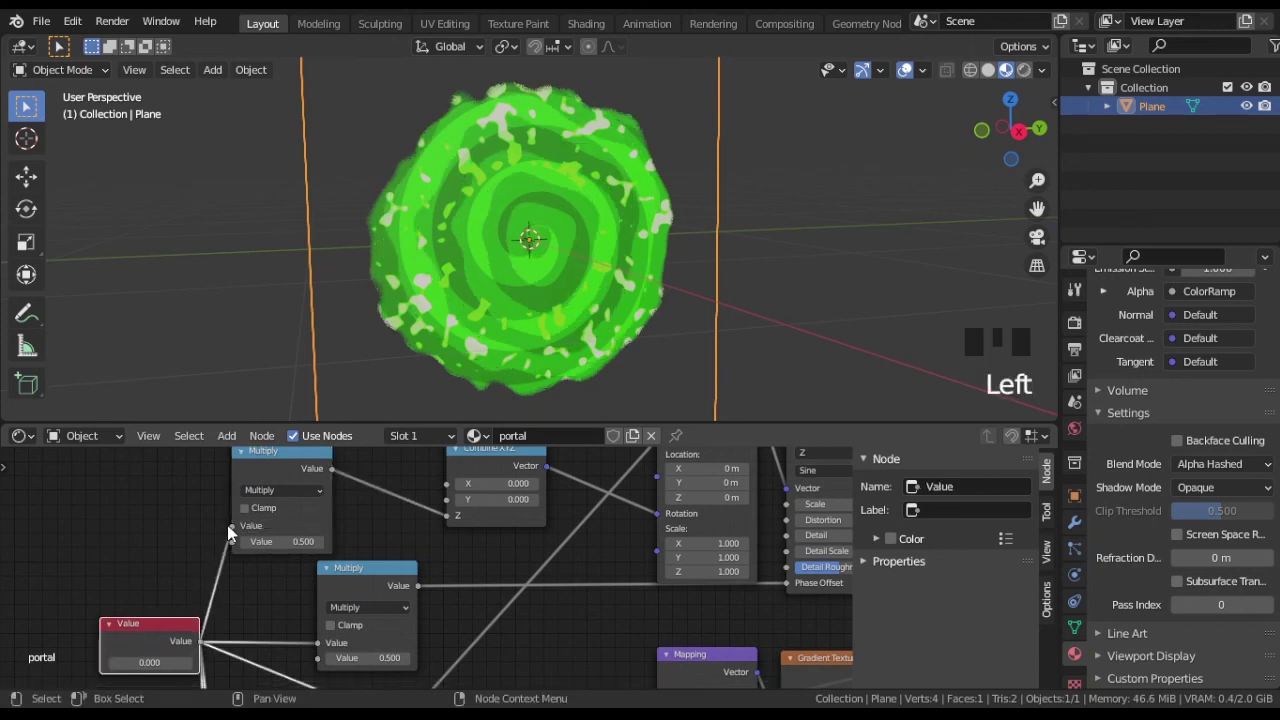